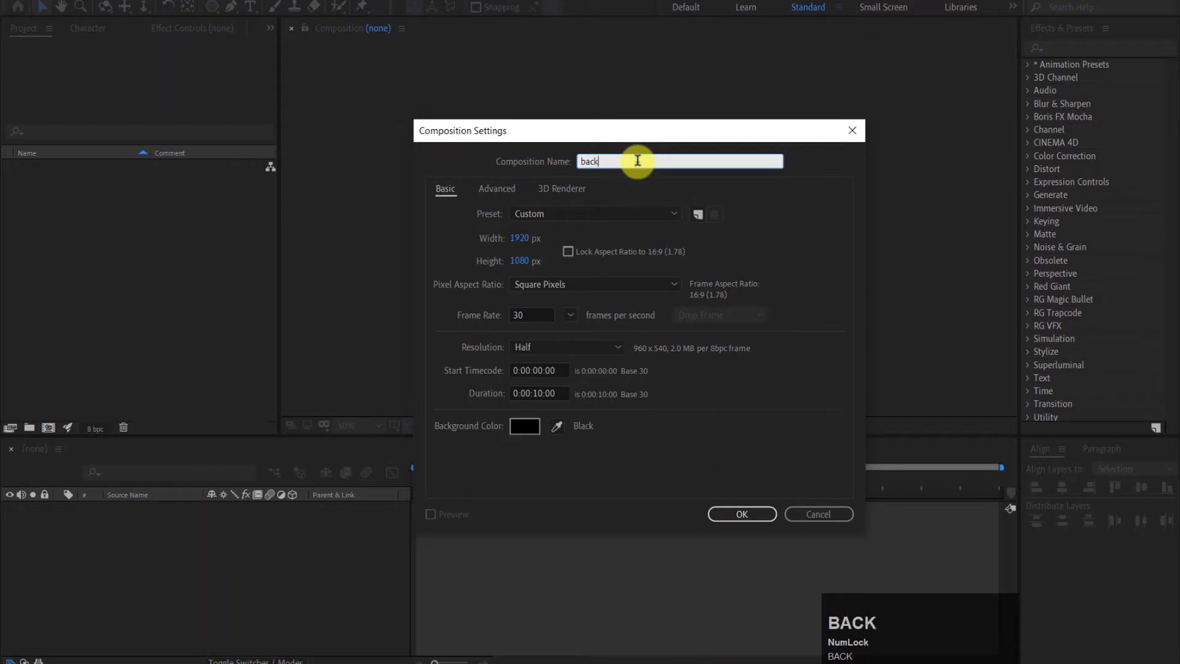
Step: Create a 1920×1080, 30 fps, 10-second composition named background
{"action": "type", "text": "BACG"}
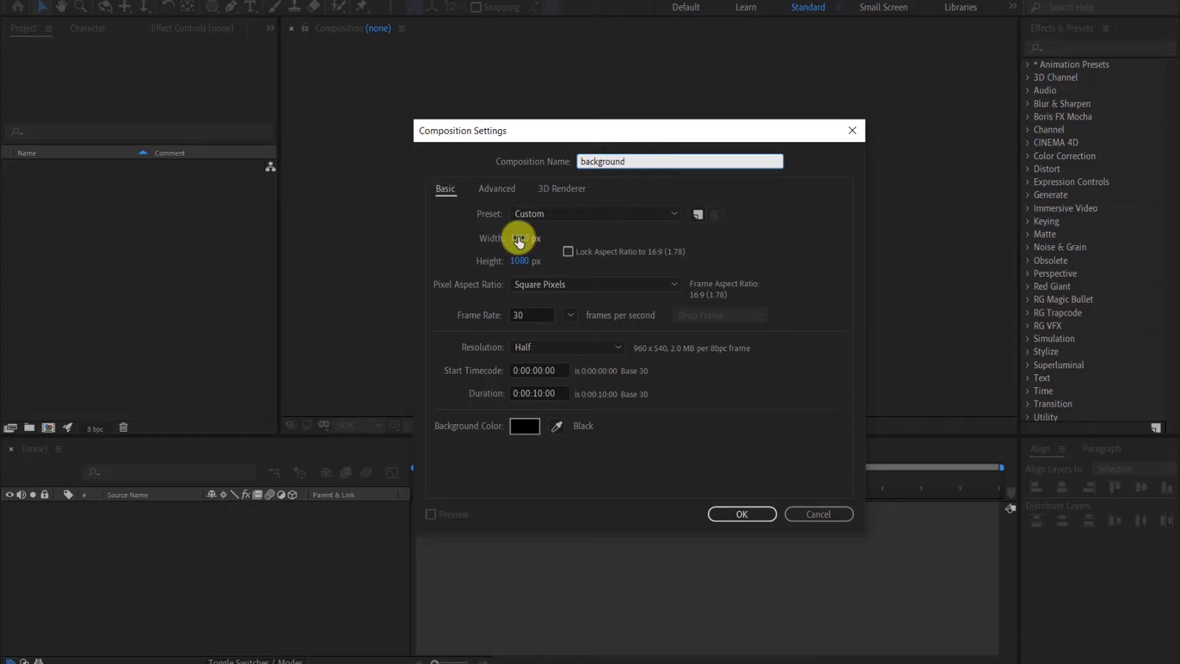
{"action": "left_click", "coordinate": [521, 268]}
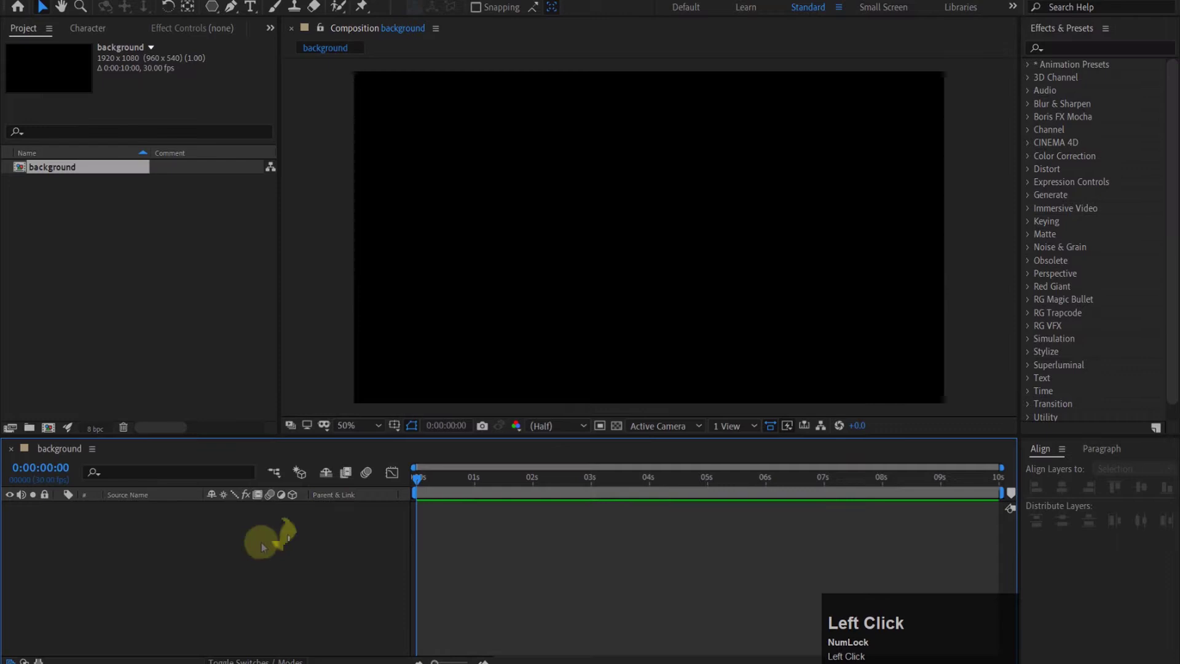
Step: Draw a 3-point polystar with a 30 px white stroke and centre it in the comp
{"action": "right_click", "coordinate": [215, 16]}
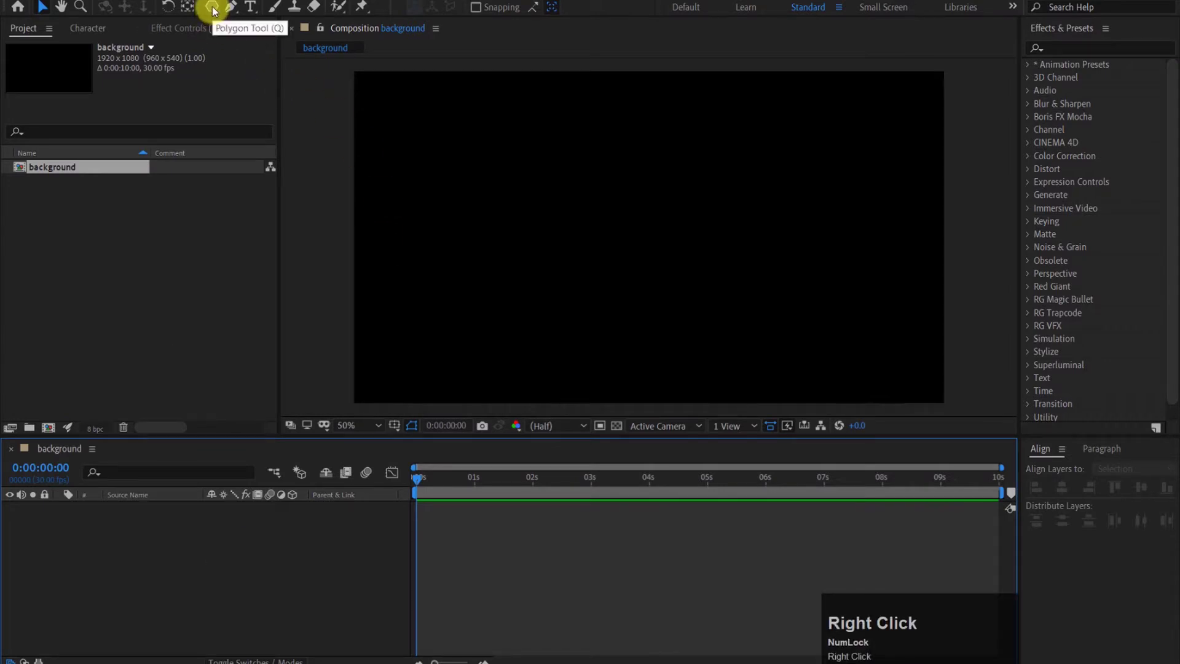
{"action": "left_click", "coordinate": [215, 12]}
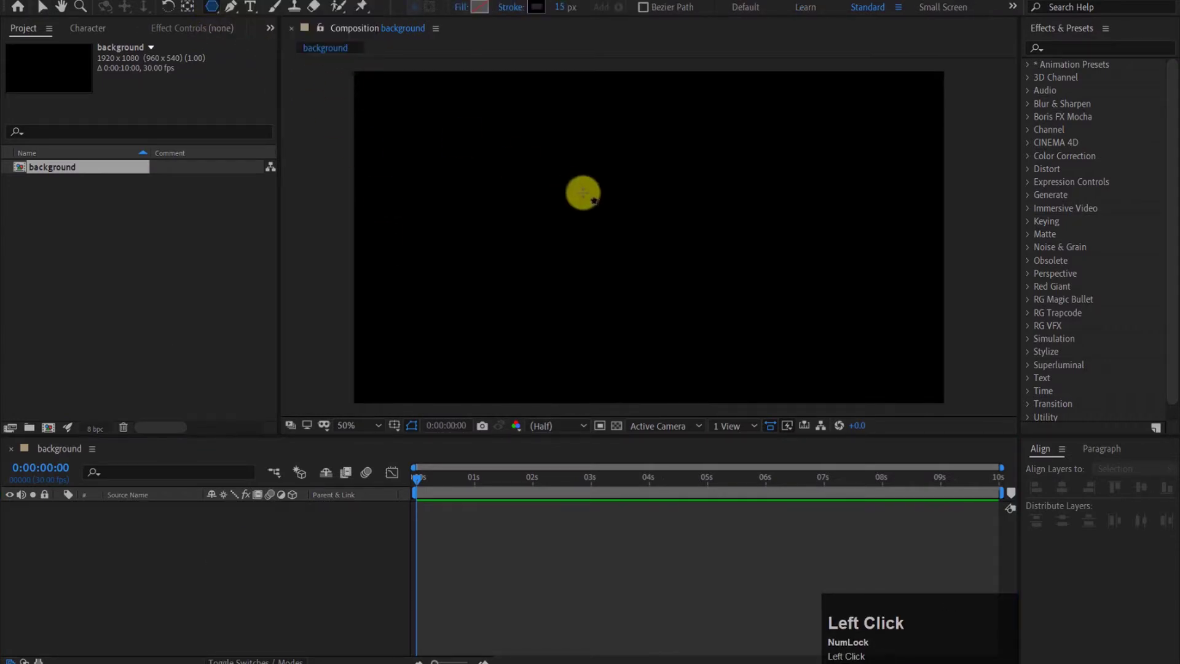
{"action": "left_click_drag", "start_coordinate": [637, 223], "coordinate": [1101, 109]}
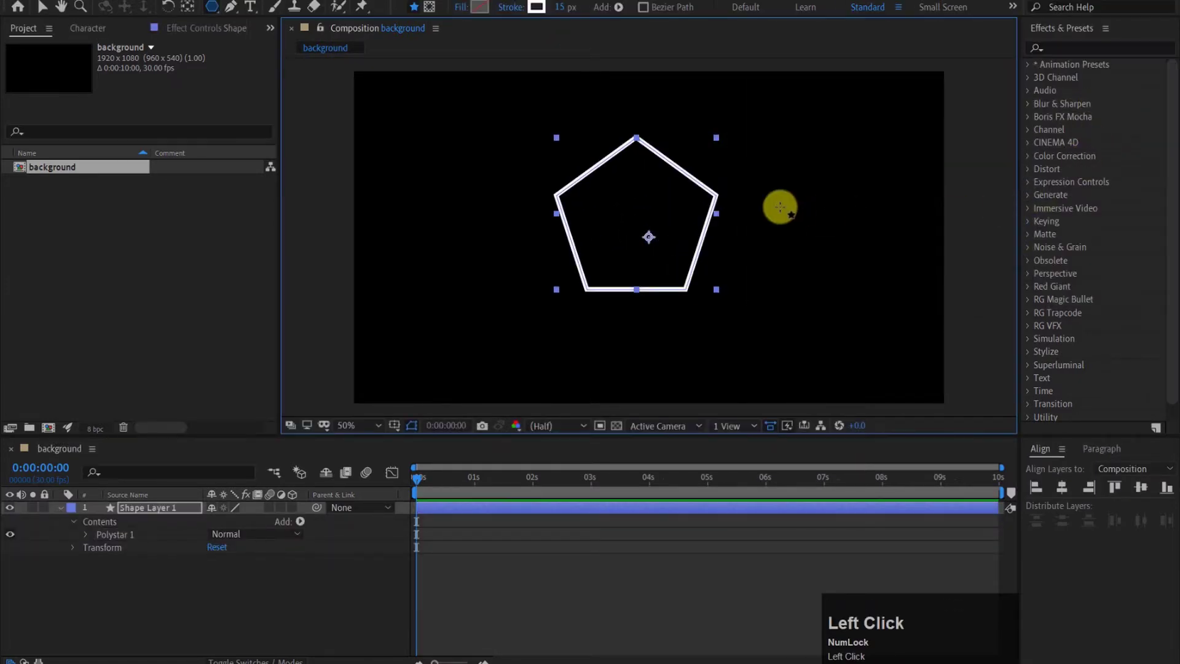
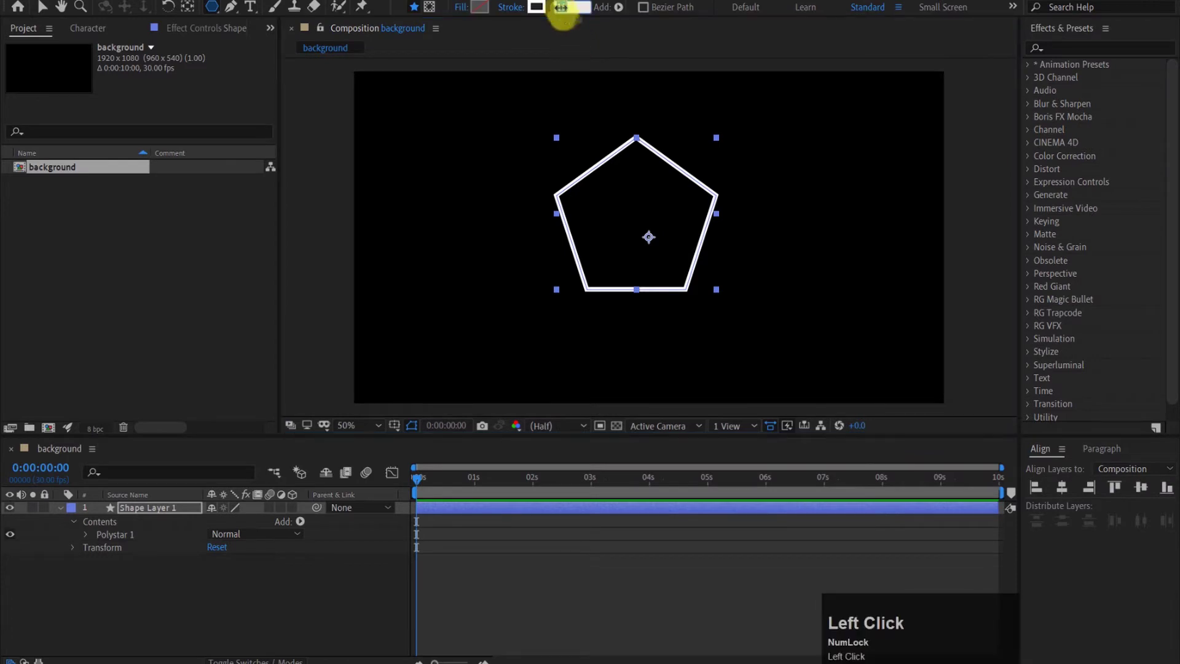
{"action": "type", "text": "3"}
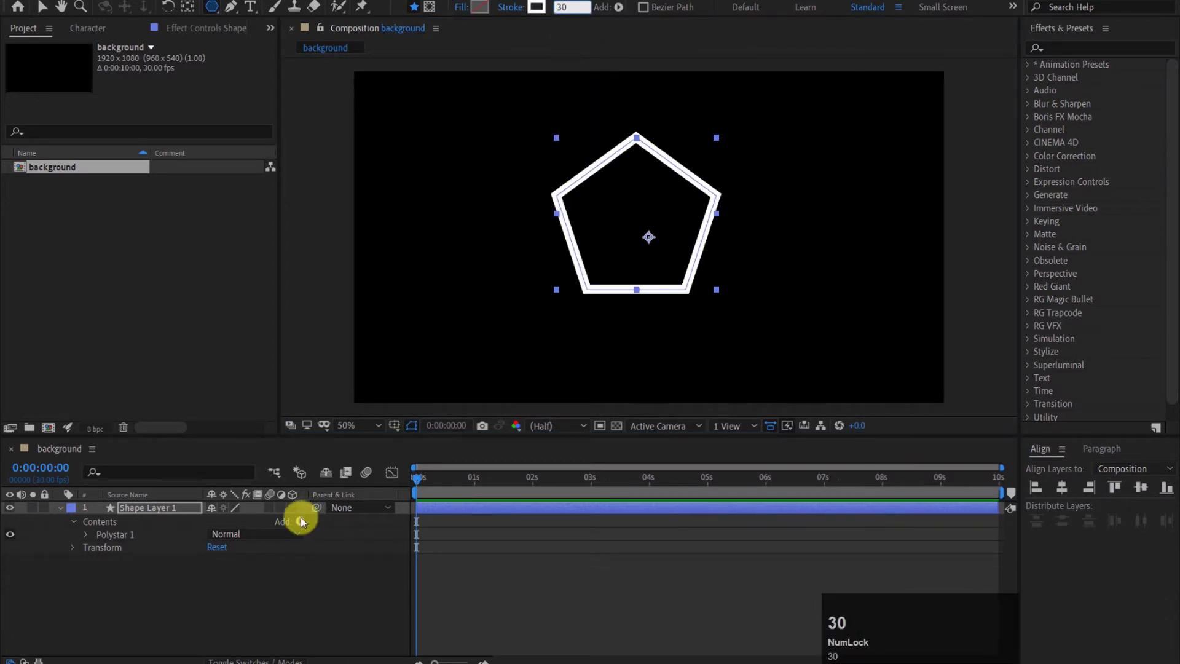
{"action": "left_click", "coordinate": [239, 579]}
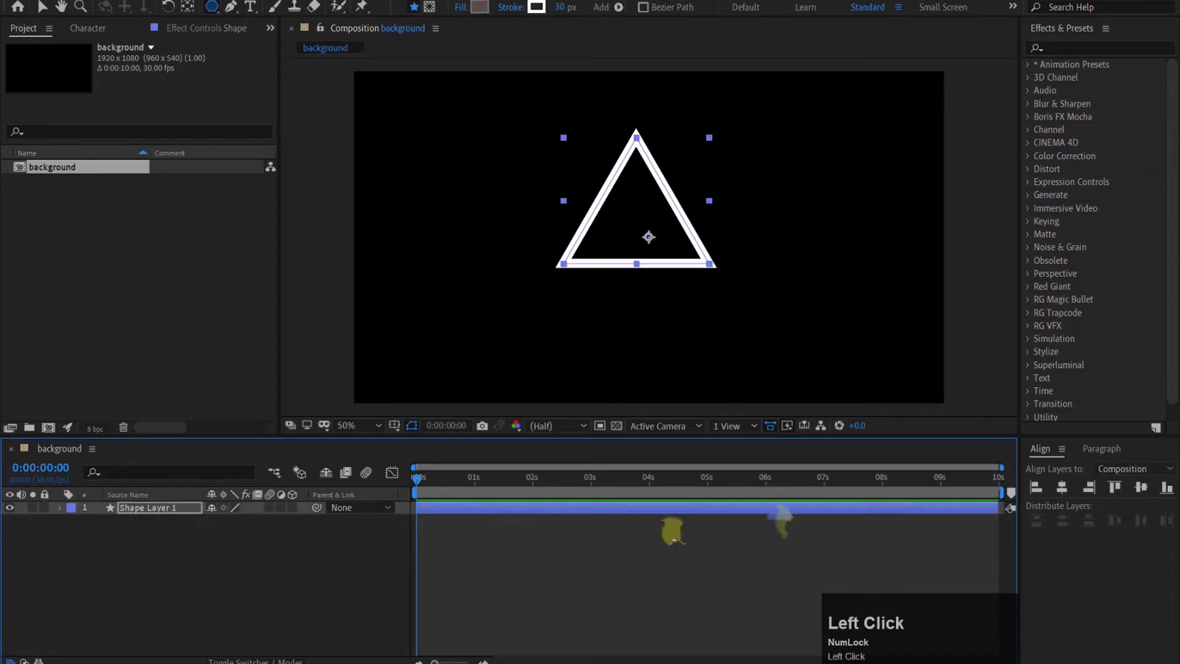
{"action": "left_click_drag", "start_coordinate": [1068, 490], "coordinate": [47, 10]}
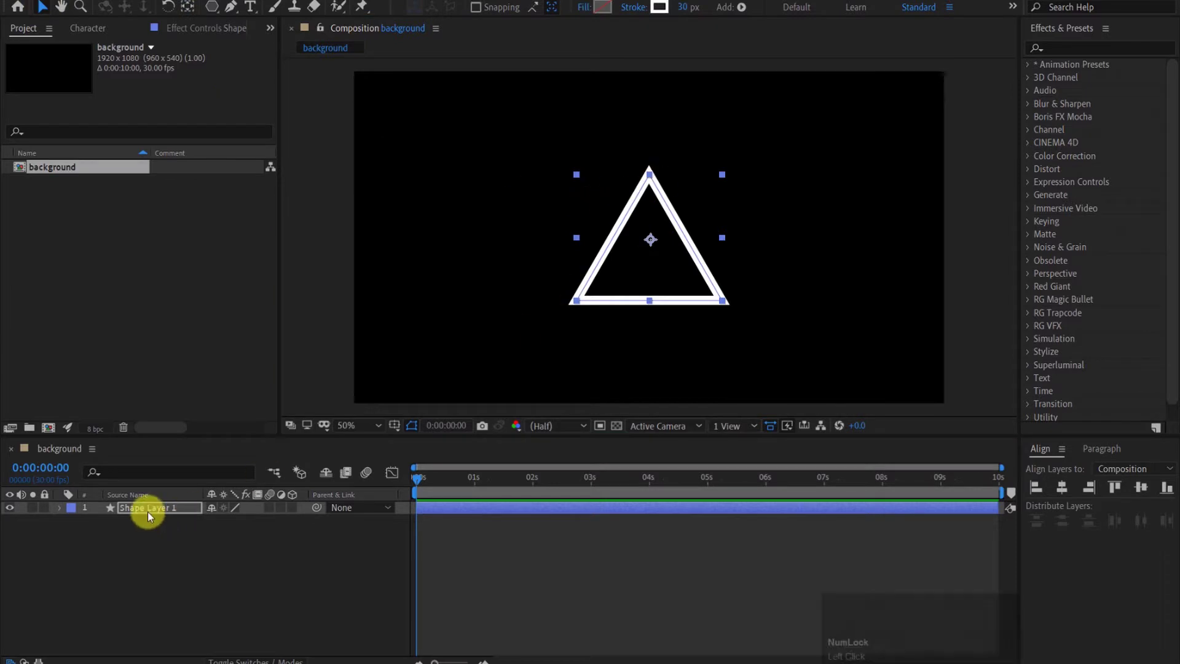
Step: Duplicate the triangle layer and thin the copy's stroke to 15 px
{"action": "left_click", "coordinate": [151, 515]}
{"action": "key", "text": "ctrl+shift+d"}
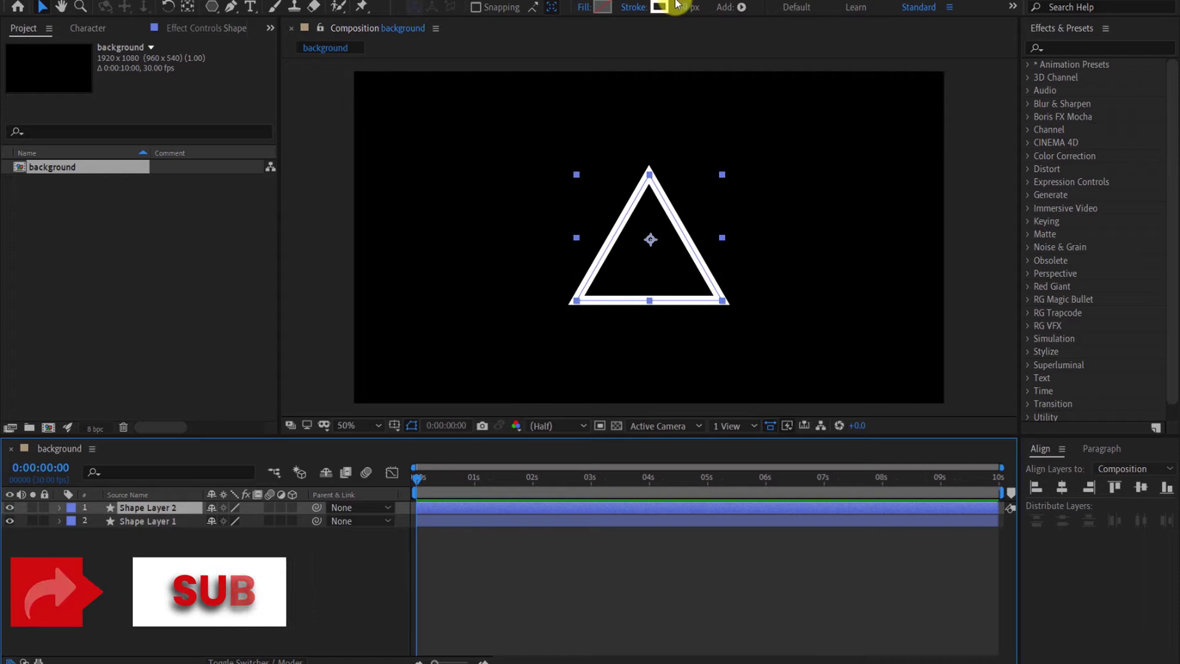
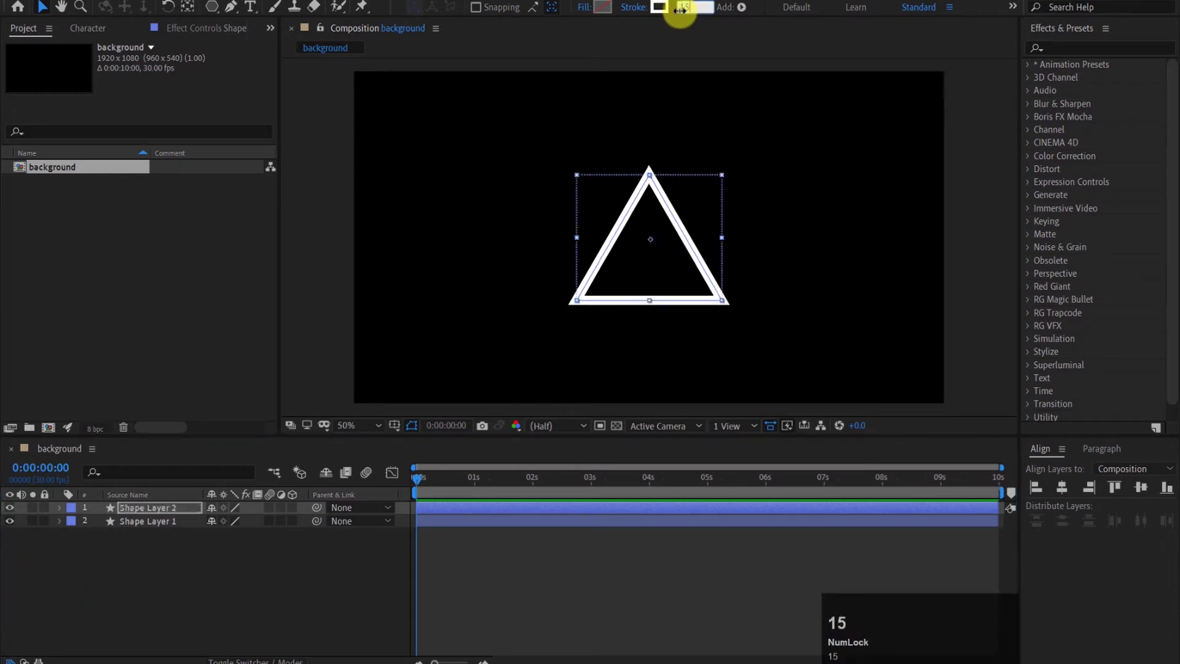
{"action": "type", "text": "15"}
{"action": "left_click_drag", "start_coordinate": [296, 565], "coordinate": [347, 55]}
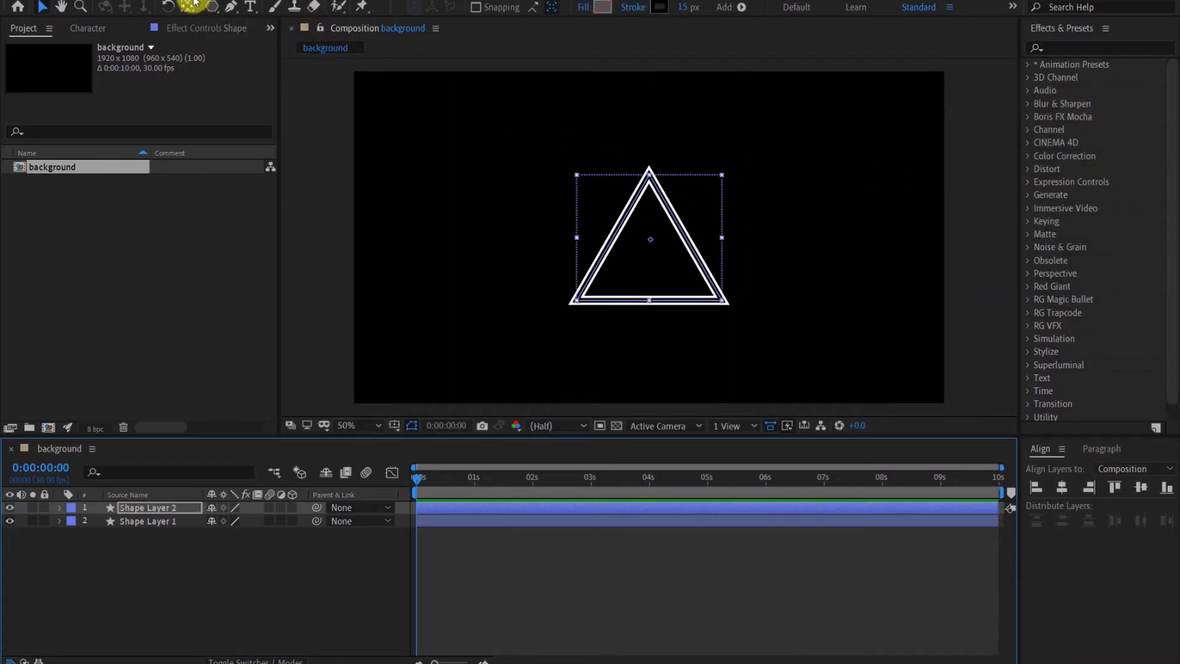
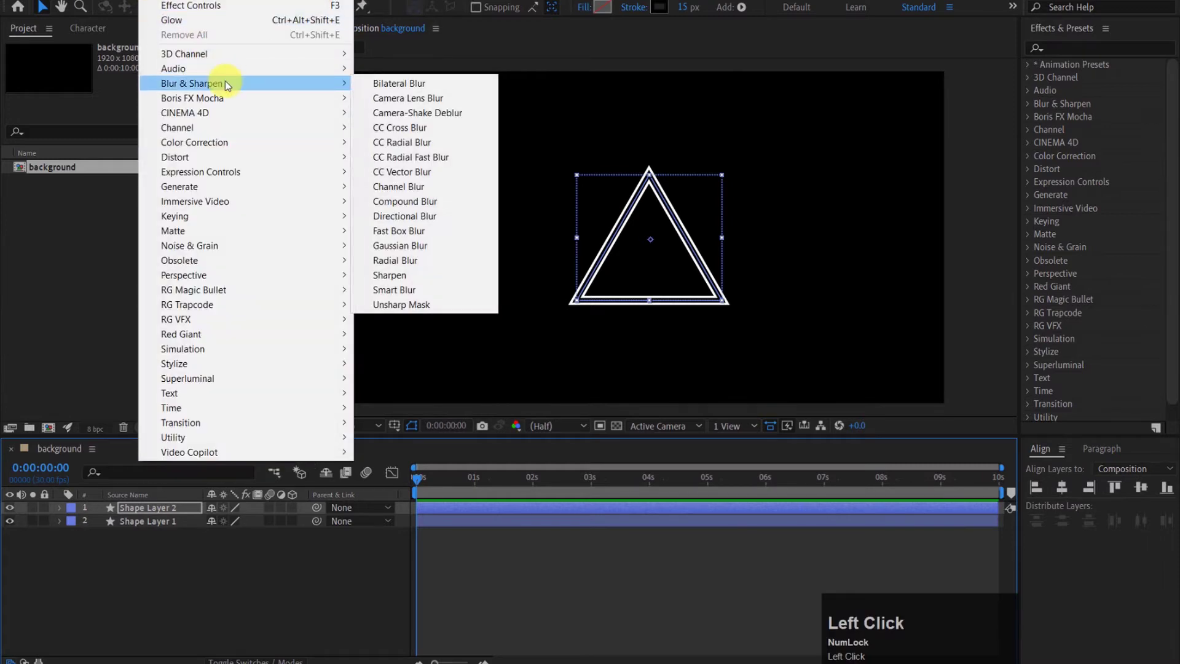
Step: Apply CC Radial Fast Blur to the copy with Amount 80
{"action": "left_click", "coordinate": [428, 162]}
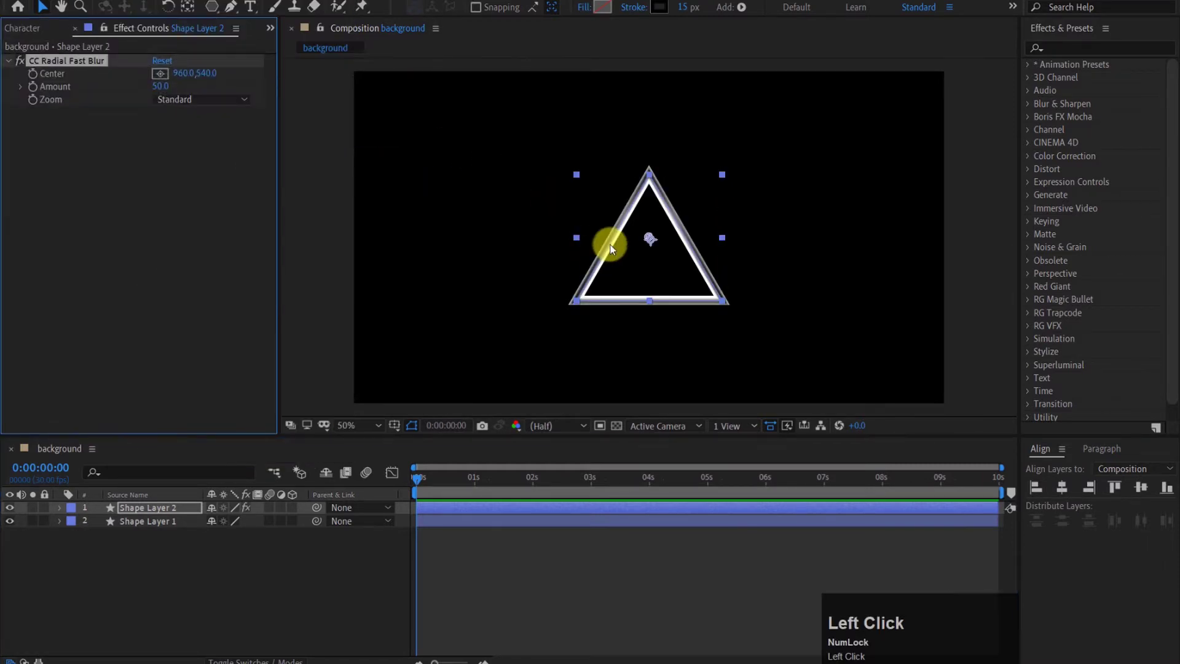
{"action": "left_click", "coordinate": [163, 86]}
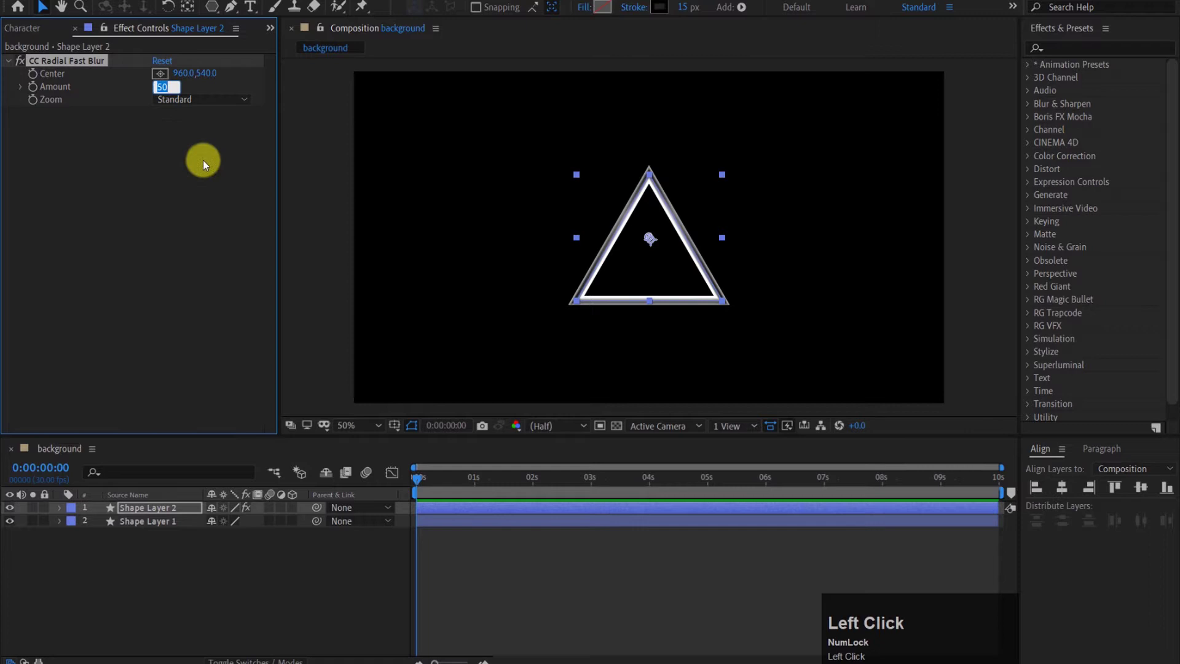
{"action": "key", "text": "8"}
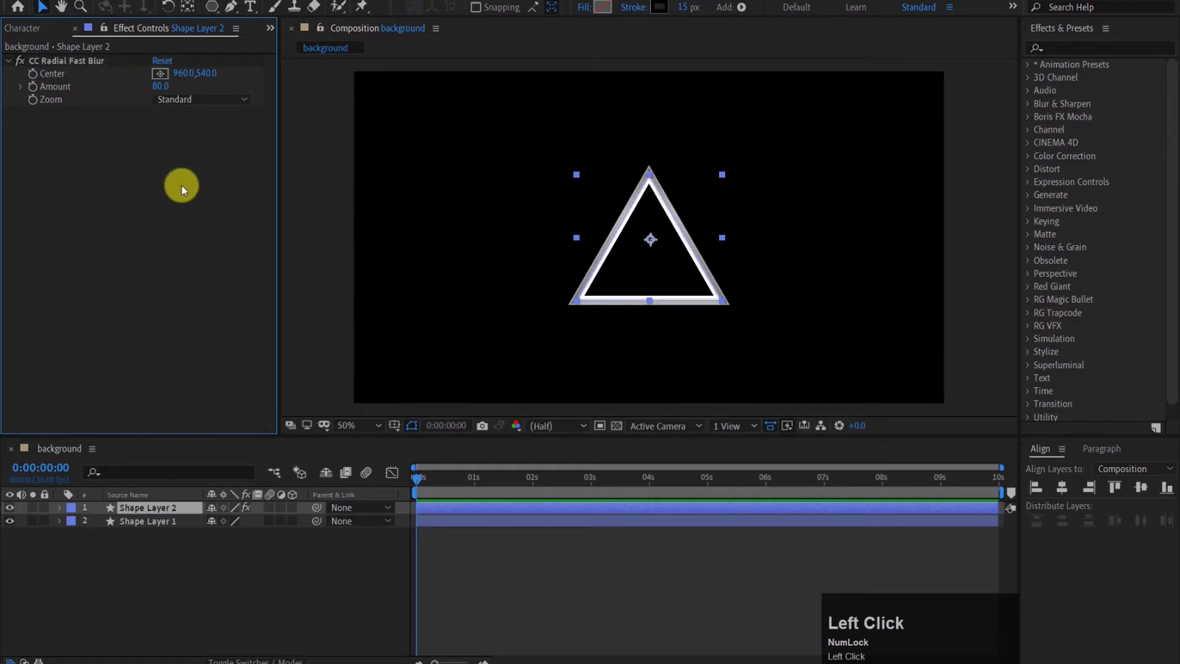
{"action": "left_click", "coordinate": [418, 483]}
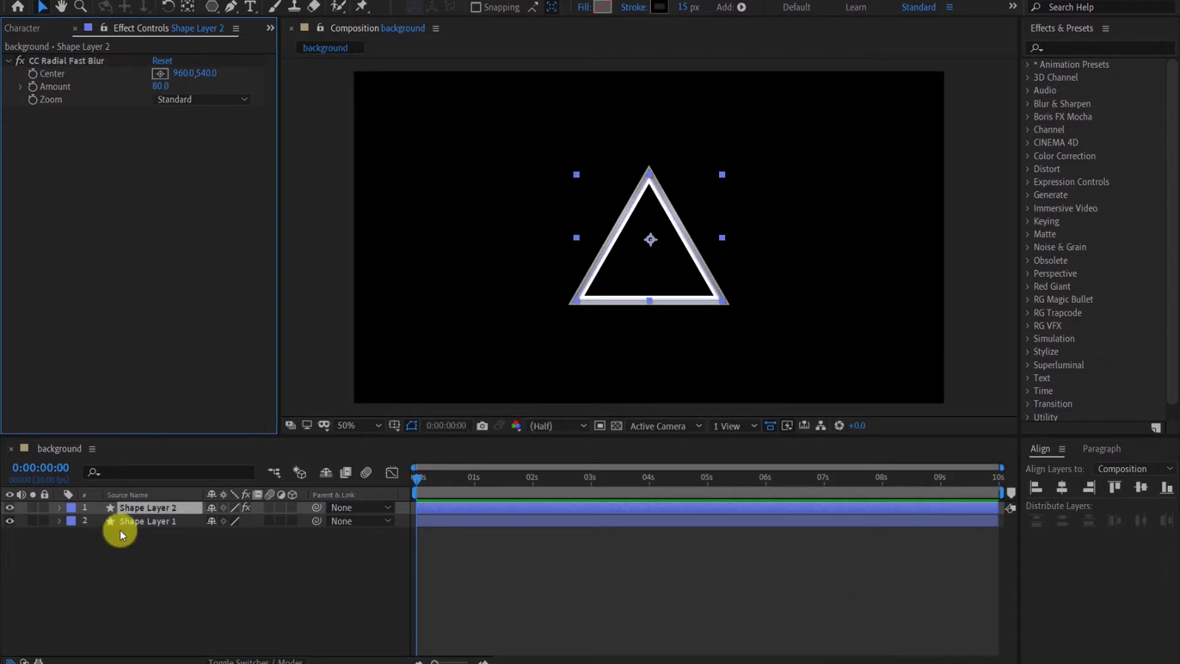
Step: Keyframe both triangles' Scale from 100% at 0 s to 1303% at 4 s
{"action": "left_click", "coordinate": [132, 532]}
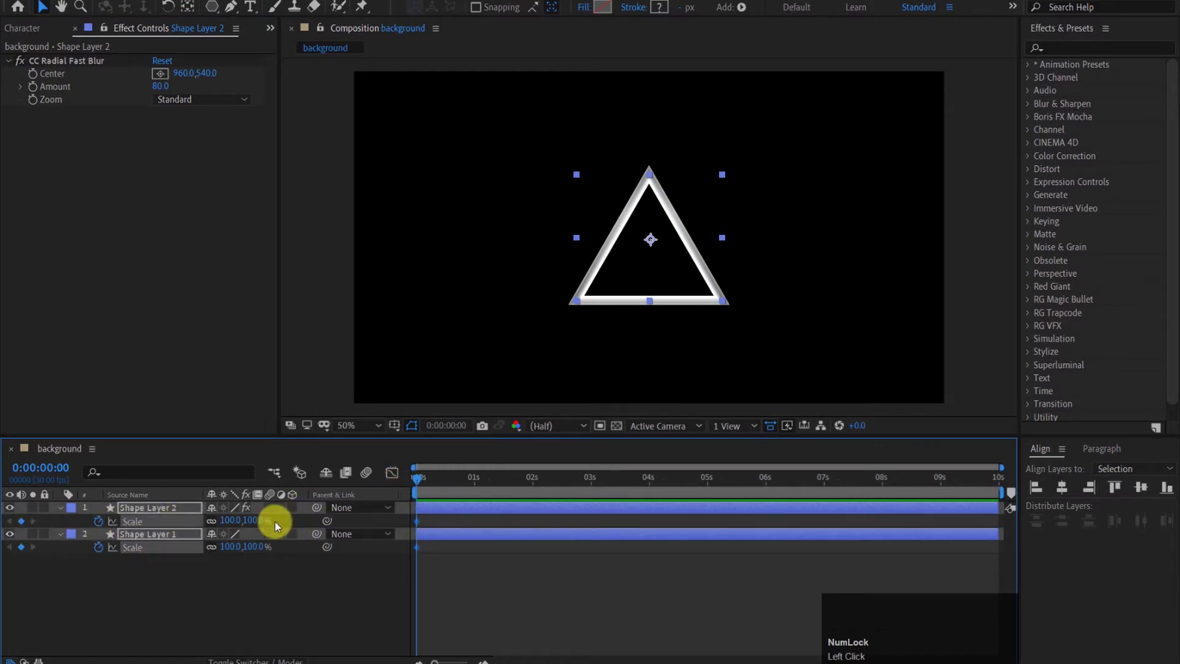
{"action": "left_click", "coordinate": [258, 519]}
{"action": "key", "text": "0"}
{"action": "left_click_drag", "start_coordinate": [241, 608], "coordinate": [238, 551]}
{"action": "left_click", "coordinate": [237, 551]}
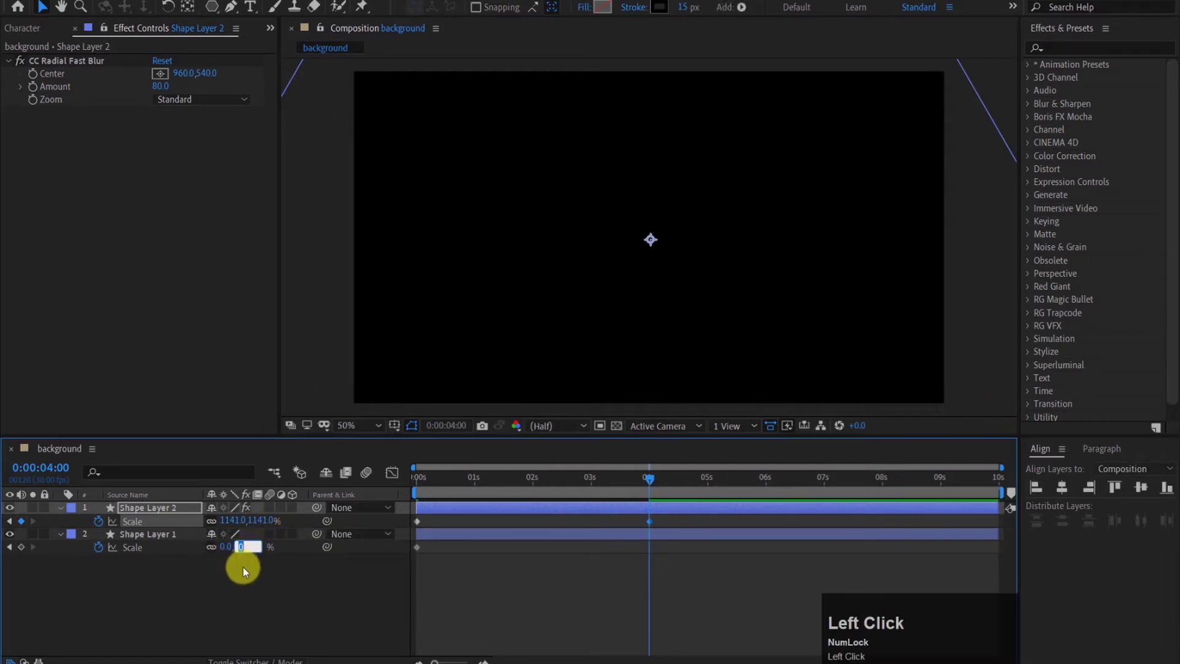
{"action": "type", "text": "1"}
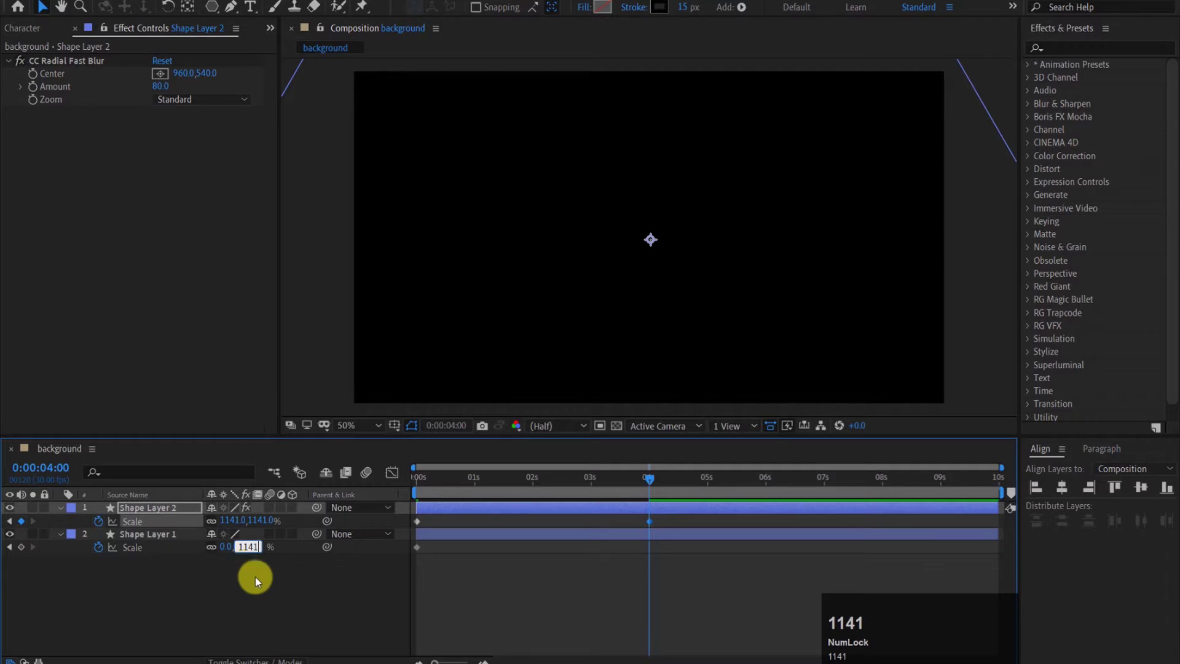
{"action": "left_click", "coordinate": [264, 605]}
{"action": "left_click", "coordinate": [673, 524]}
{"action": "left_click_drag", "start_coordinate": [267, 552], "coordinate": [260, 525]}
{"action": "type", "text": "1"}
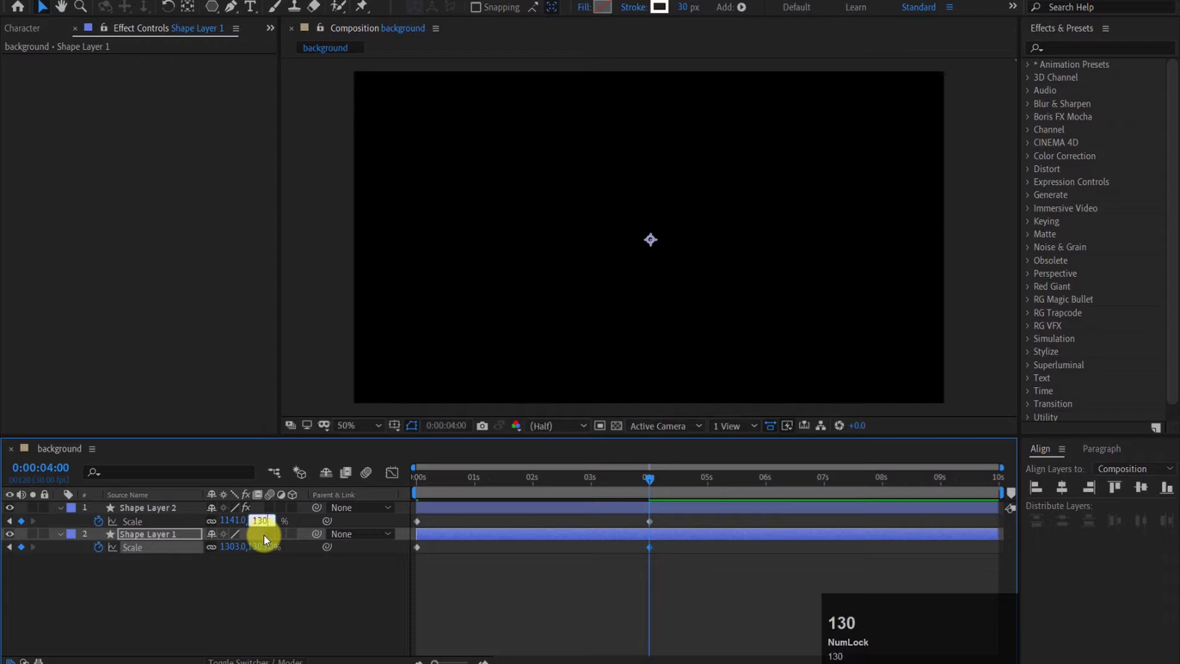
{"action": "type", "text": "303"}
Step: Ease the scale keyframes by smoothing the speed graph in the Graph Editor, then preview
{"action": "left_click_drag", "start_coordinate": [262, 601], "coordinate": [652, 553]}
{"action": "right_click", "coordinate": [651, 553]}
{"action": "left_click_drag", "start_coordinate": [840, 585], "coordinate": [512, 616]}
{"action": "right_click", "coordinate": [512, 615]}
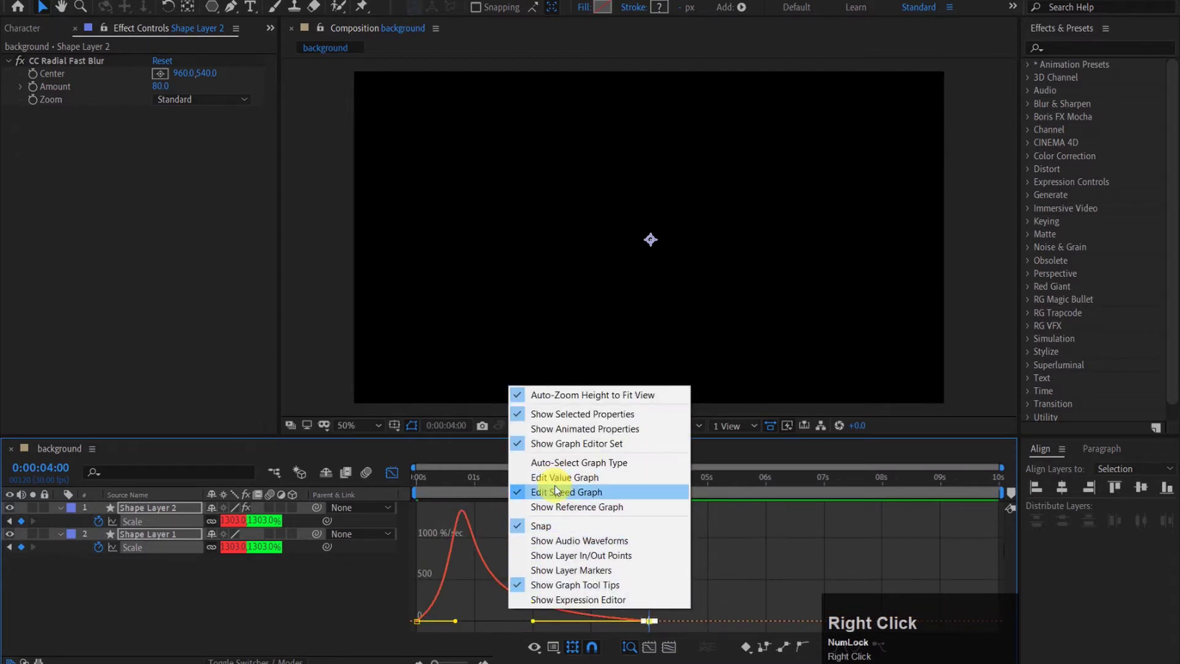
{"action": "left_click_drag", "start_coordinate": [561, 500], "coordinate": [678, 507]}
{"action": "key", "text": "space"}
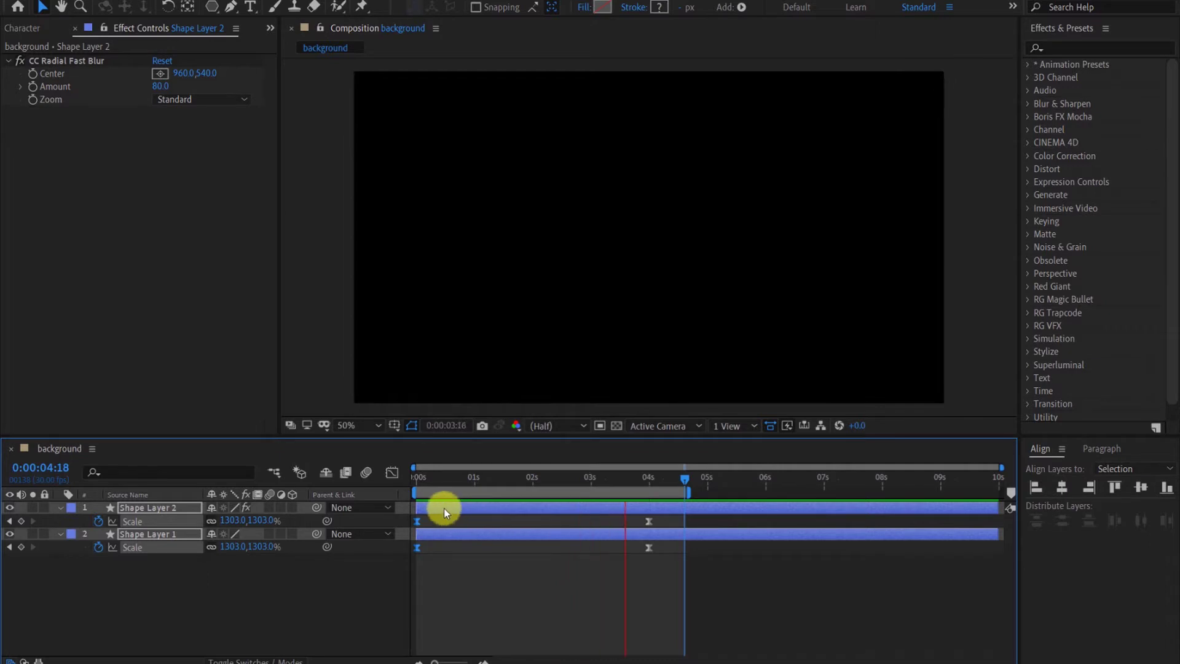
{"action": "key", "text": "space"}
{"action": "left_click", "coordinate": [61, 514]}
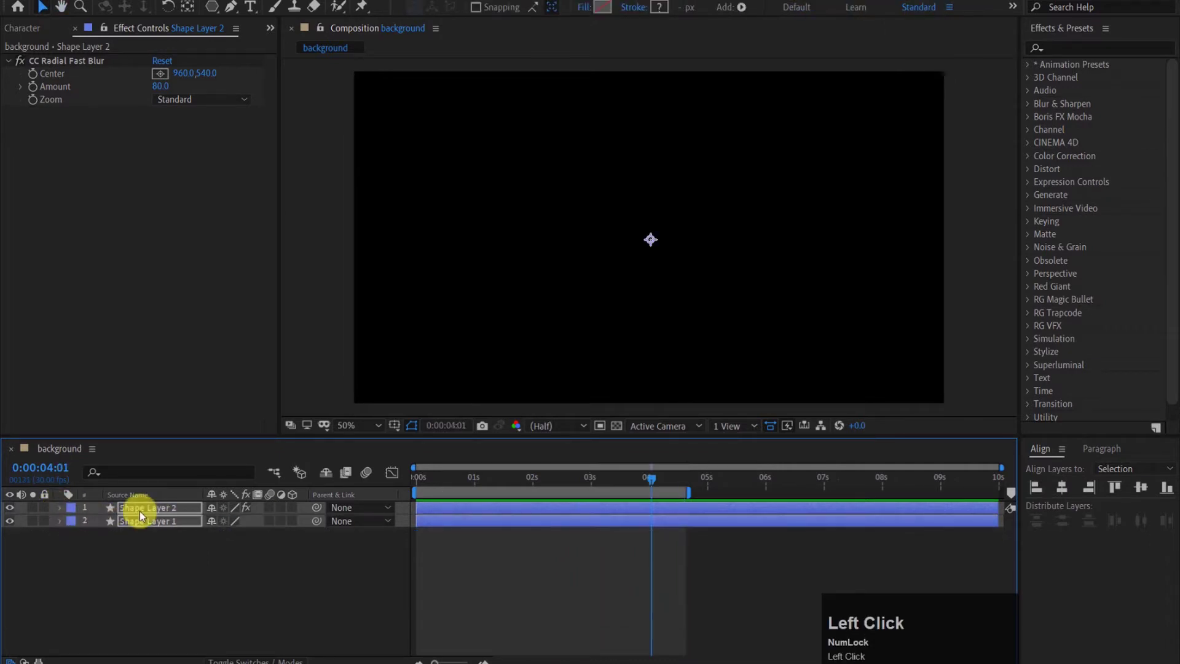
{"action": "key", "text": "r"}
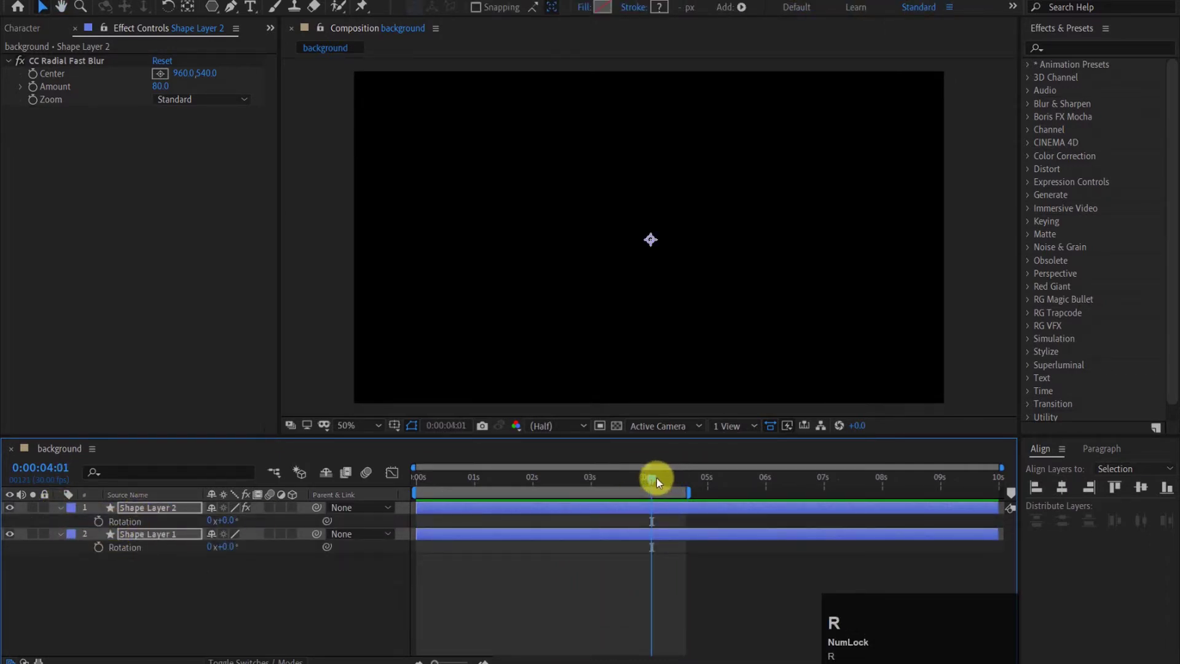
{"action": "left_click_drag", "start_coordinate": [587, 489], "coordinate": [236, 520]}
{"action": "key", "text": "1"}
{"action": "left_click", "coordinate": [230, 591]}
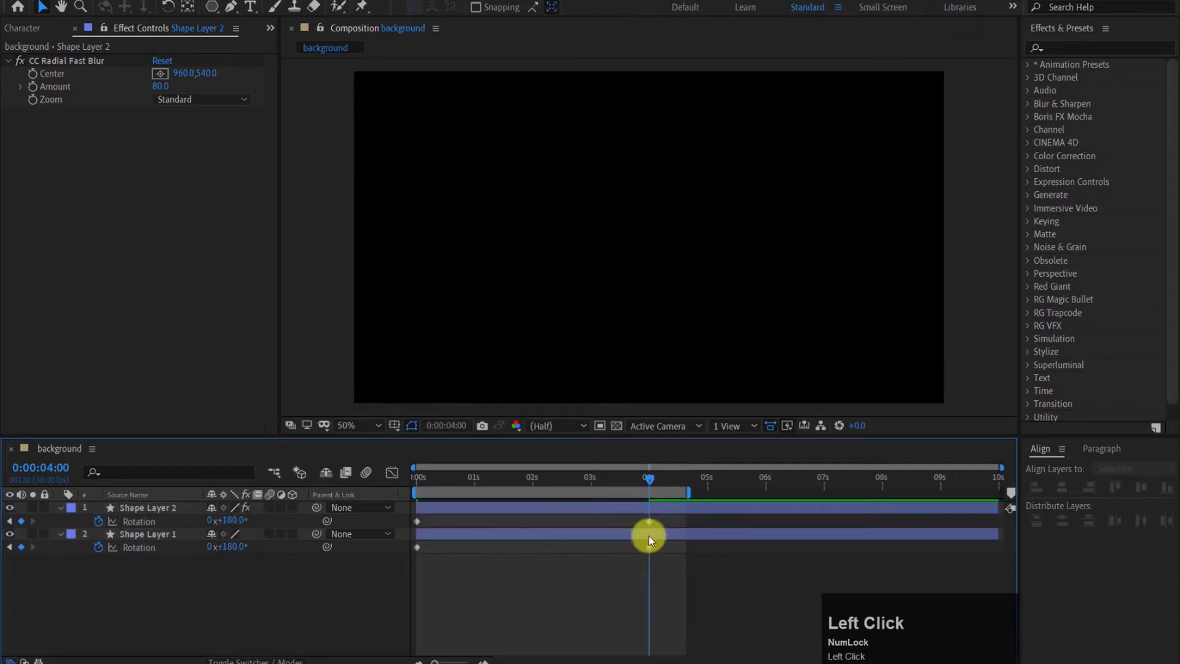
{"action": "left_click_drag", "start_coordinate": [666, 523], "coordinate": [652, 554]}
{"action": "right_click", "coordinate": [652, 555]}
{"action": "left_click", "coordinate": [861, 576]}
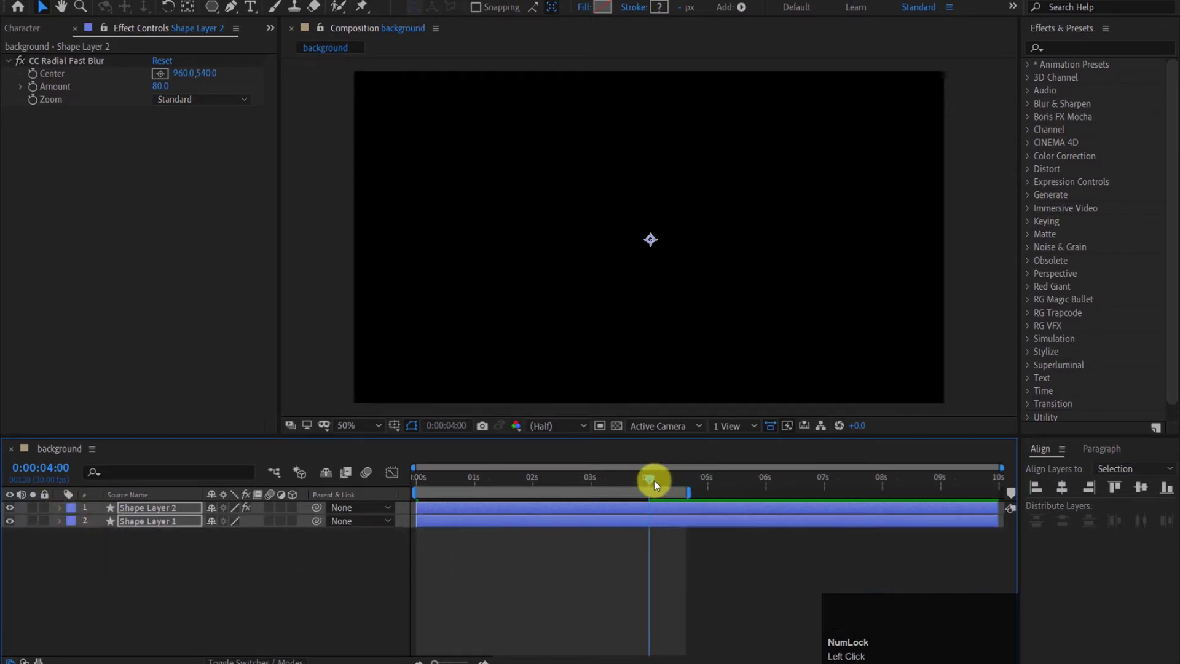
{"action": "left_click", "coordinate": [567, 485]}
{"action": "key", "text": "space"}
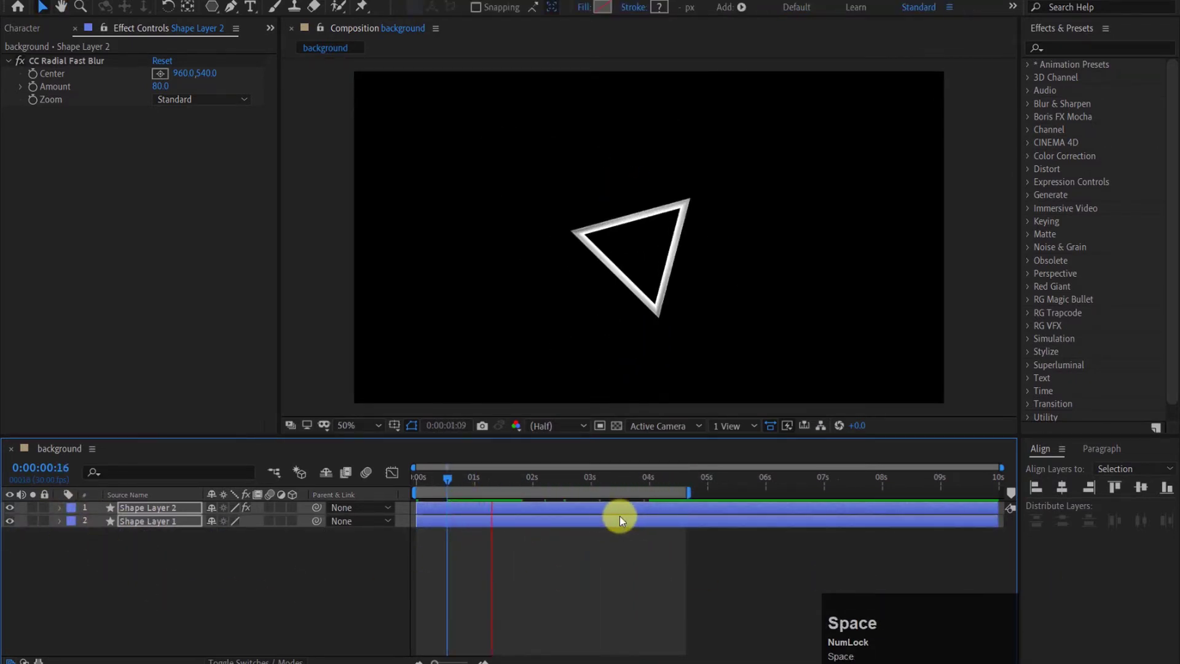
{"action": "left_click_drag", "start_coordinate": [451, 486], "coordinate": [165, 546]}
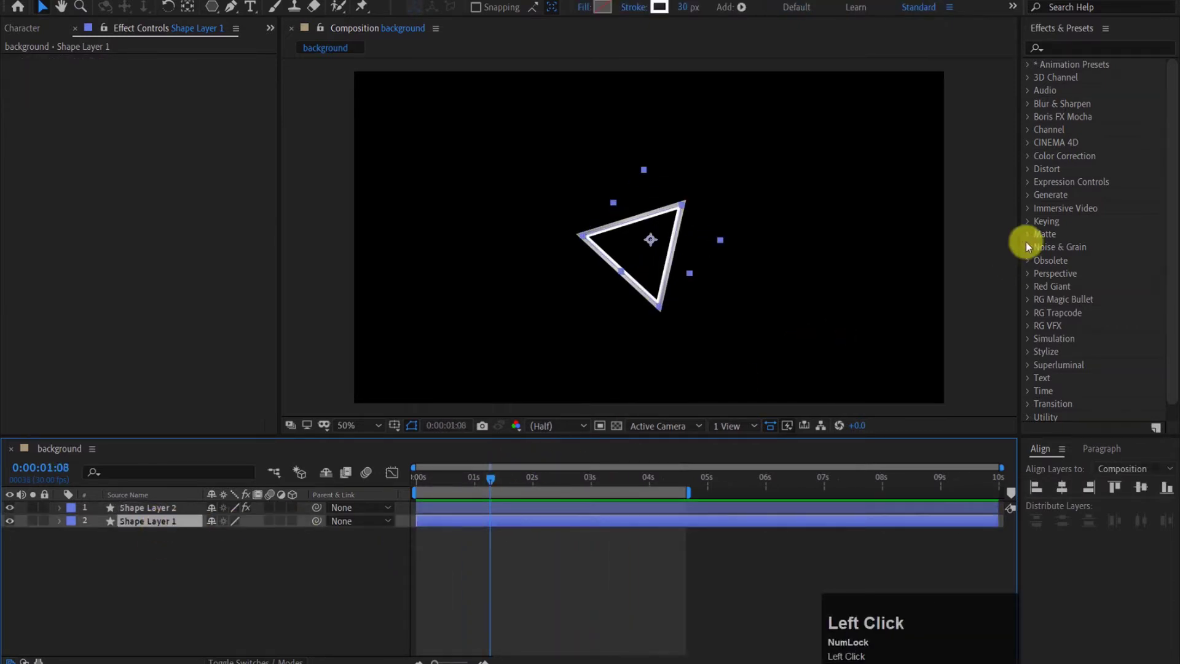
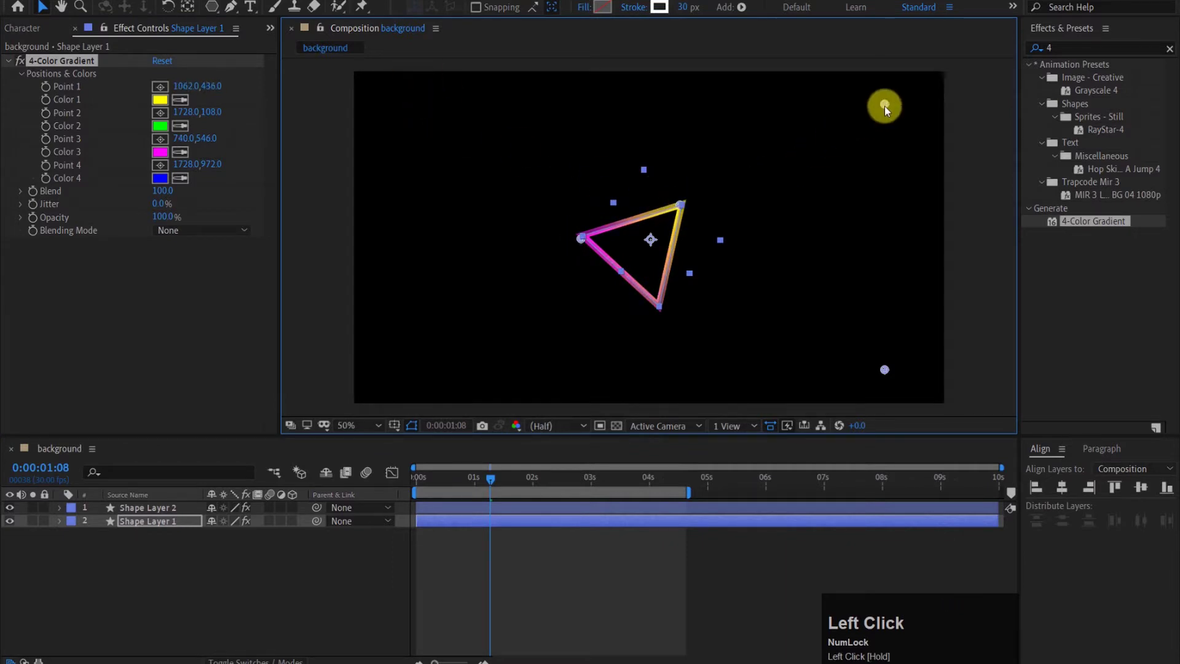
Step: Move two 4-Color Gradient points onto the triangle and start pre-composing both layers
{"action": "key", "text": "ctrl+z"}
{"action": "left_click_drag", "start_coordinate": [892, 373], "coordinate": [491, 481]}
{"action": "left_click_drag", "start_coordinate": [490, 481], "coordinate": [179, 508]}
{"action": "key", "text": "ctrl+shift+c"}
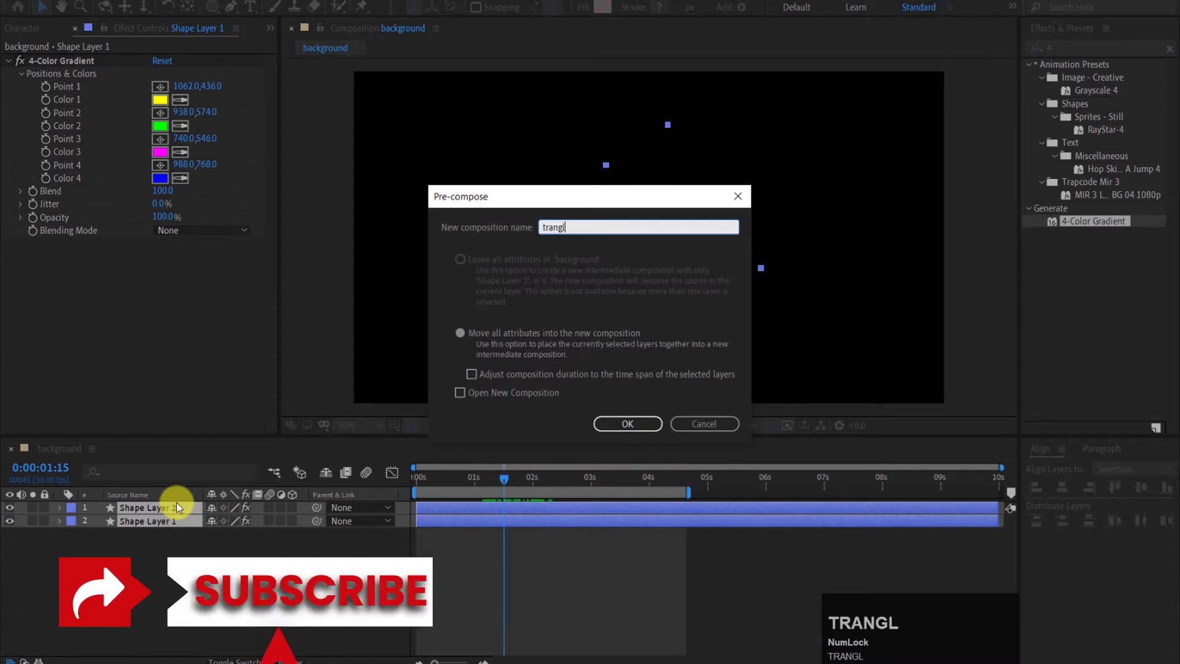
Step: Name the precomp trangle and select the nested layer in background
{"action": "type", "text": "TRANGLE"}
{"action": "key", "text": "Return"}
{"action": "left_click", "coordinate": [174, 517]}
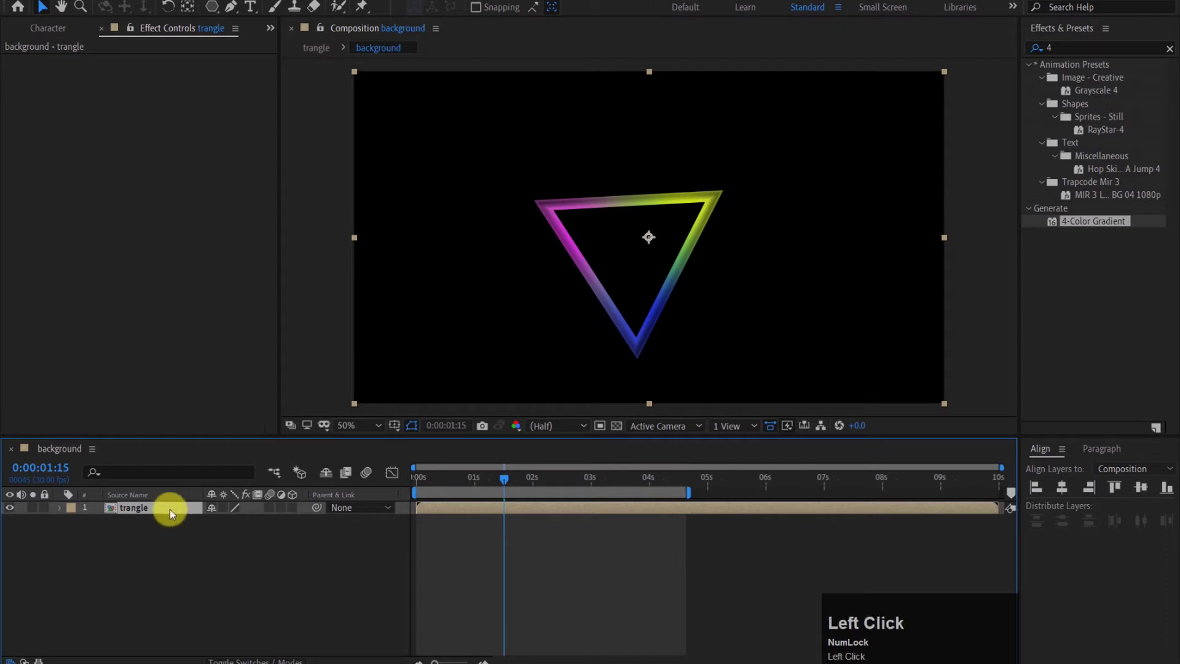
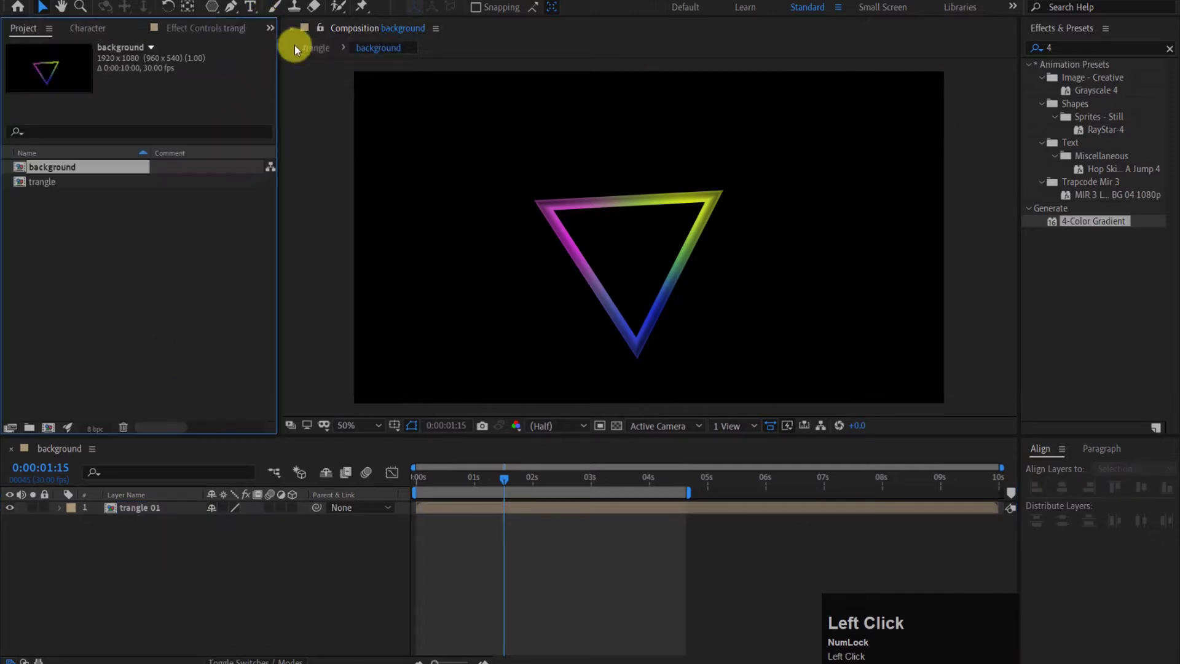
Step: Rename the comp trangle 01 in the Project panel and duplicate it into numbered copies
{"action": "left_click", "coordinate": [62, 187]}
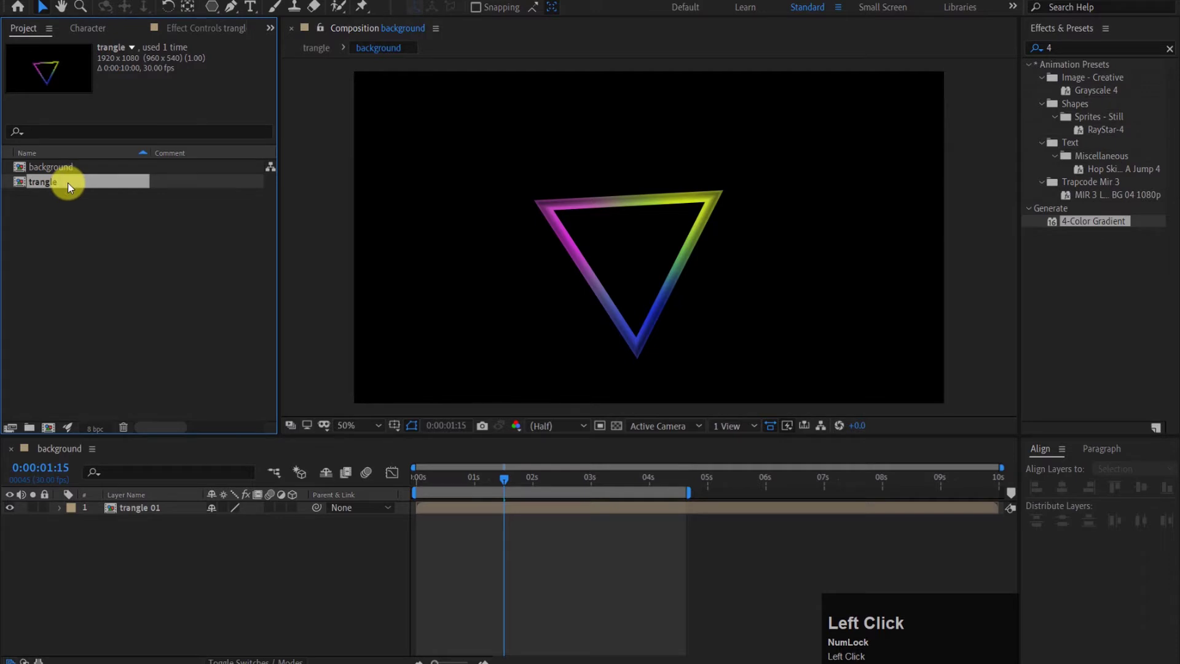
{"action": "key", "text": "Return"}
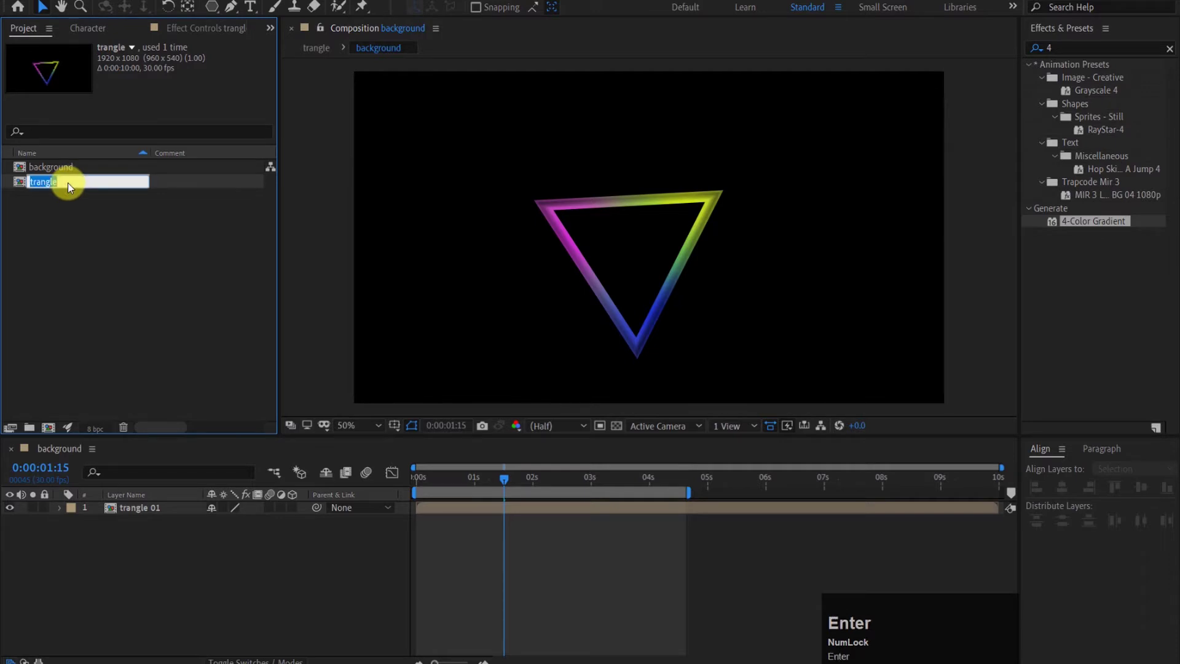
{"action": "left_click", "coordinate": [72, 188]}
{"action": "key", "text": "space"}
{"action": "key", "text": "0"}
{"action": "left_click", "coordinate": [76, 215]}
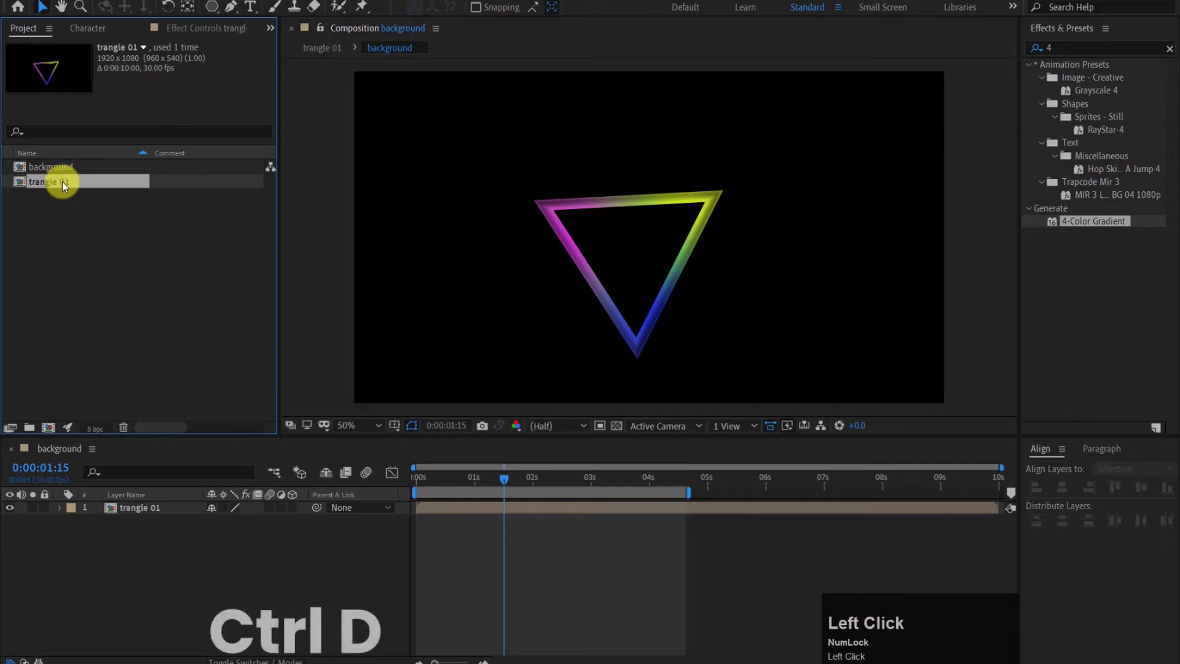
{"action": "key", "text": "ctrl+d"}
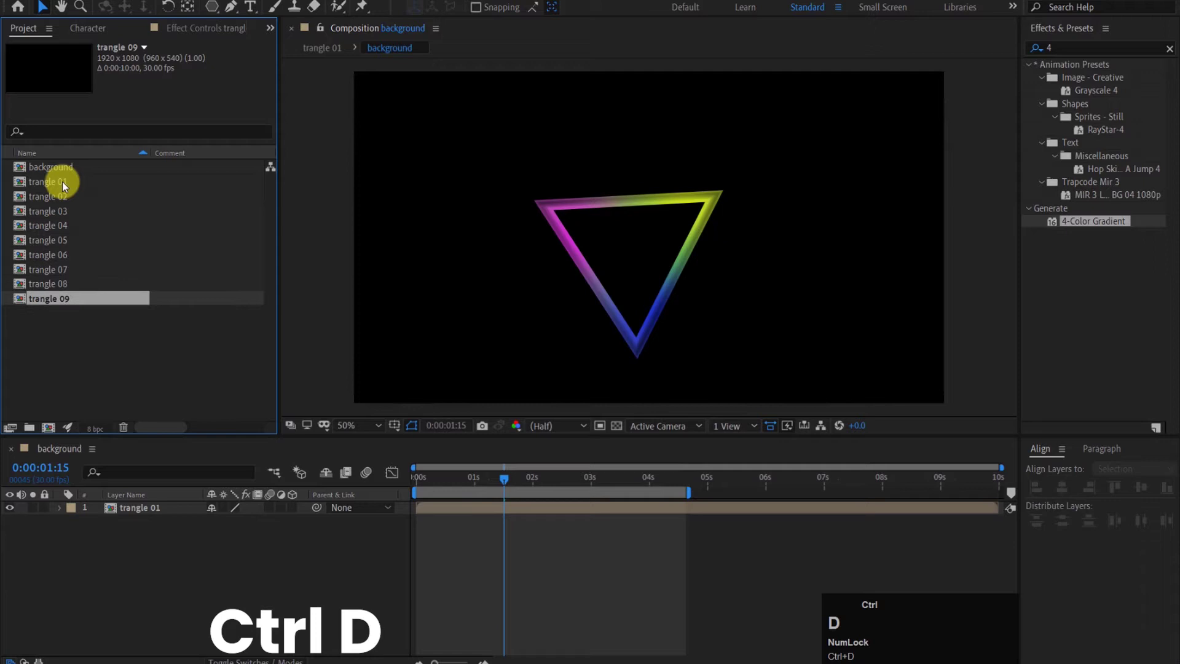
Step: Drag trangle 02–10 into the background timeline and scrub through the stacked animation
{"action": "left_click_drag", "start_coordinate": [67, 203], "coordinate": [234, 644]}
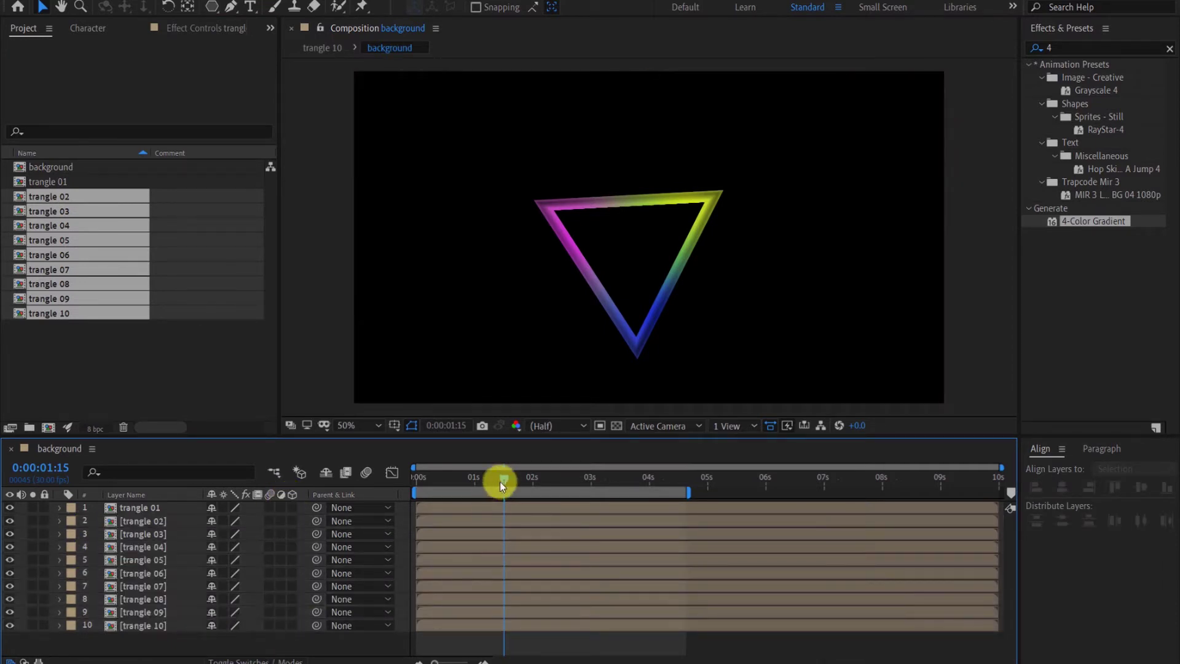
{"action": "left_click_drag", "start_coordinate": [506, 483], "coordinate": [543, 456]}
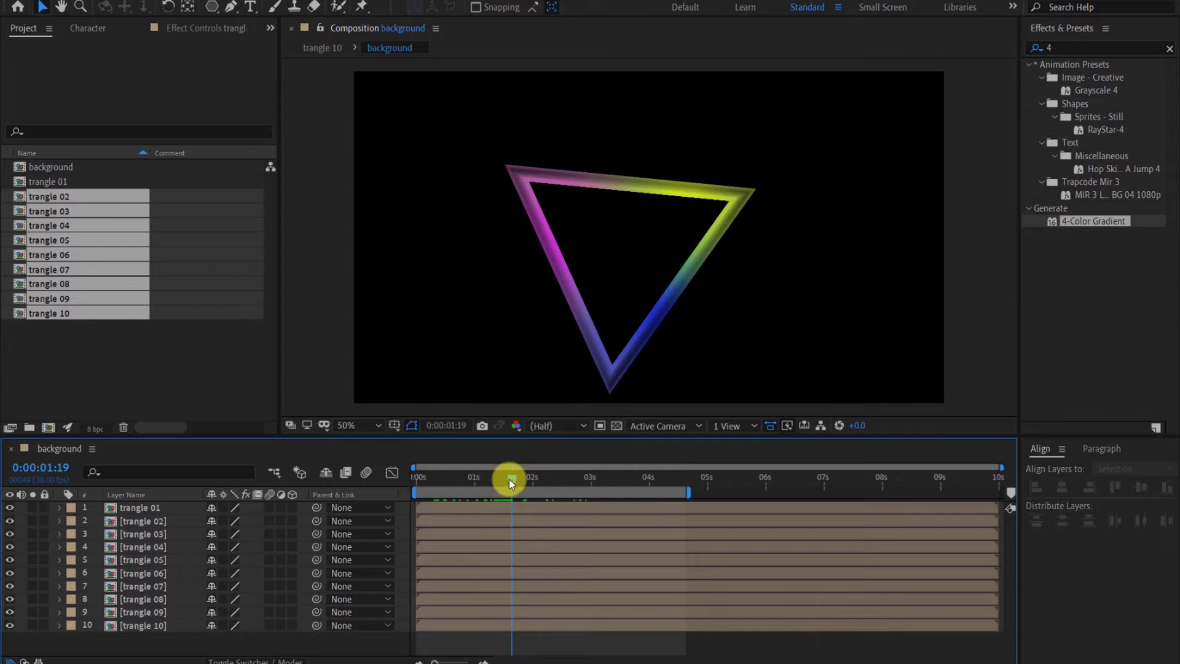
{"action": "left_click_drag", "start_coordinate": [514, 486], "coordinate": [177, 515]}
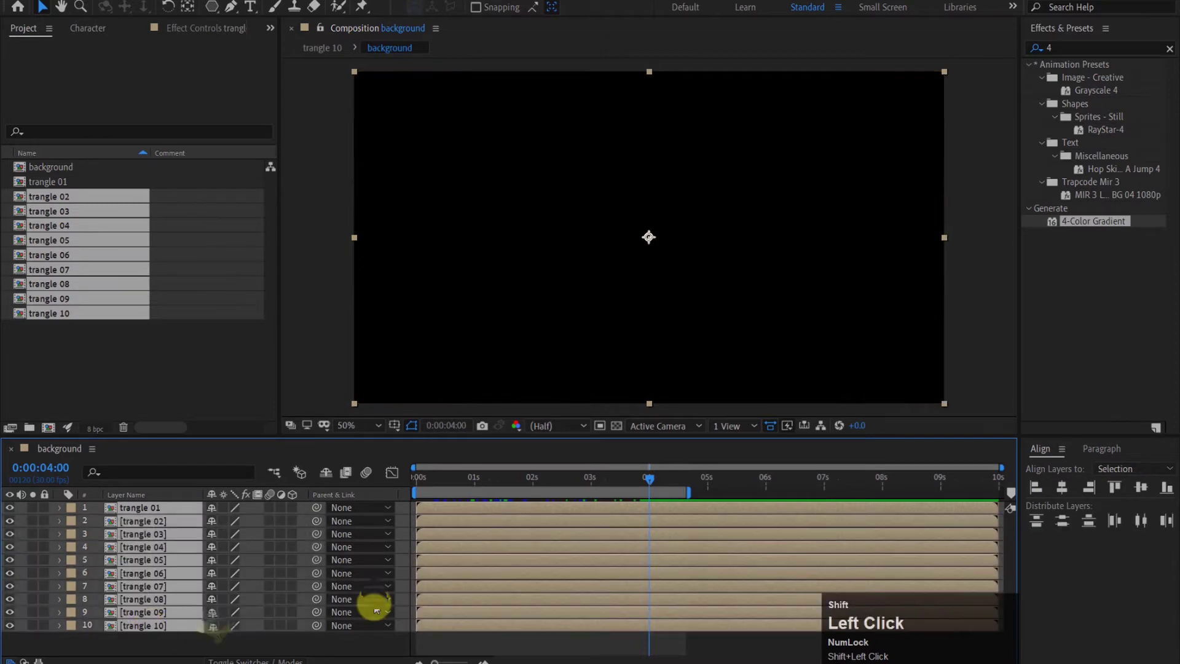
{"action": "key", "text": "alt+]"}
Step: Open the triangle copies and recolour trangle 02's gradient to pink, blue and yellow
{"action": "left_click_drag", "start_coordinate": [648, 485], "coordinate": [342, 651]}
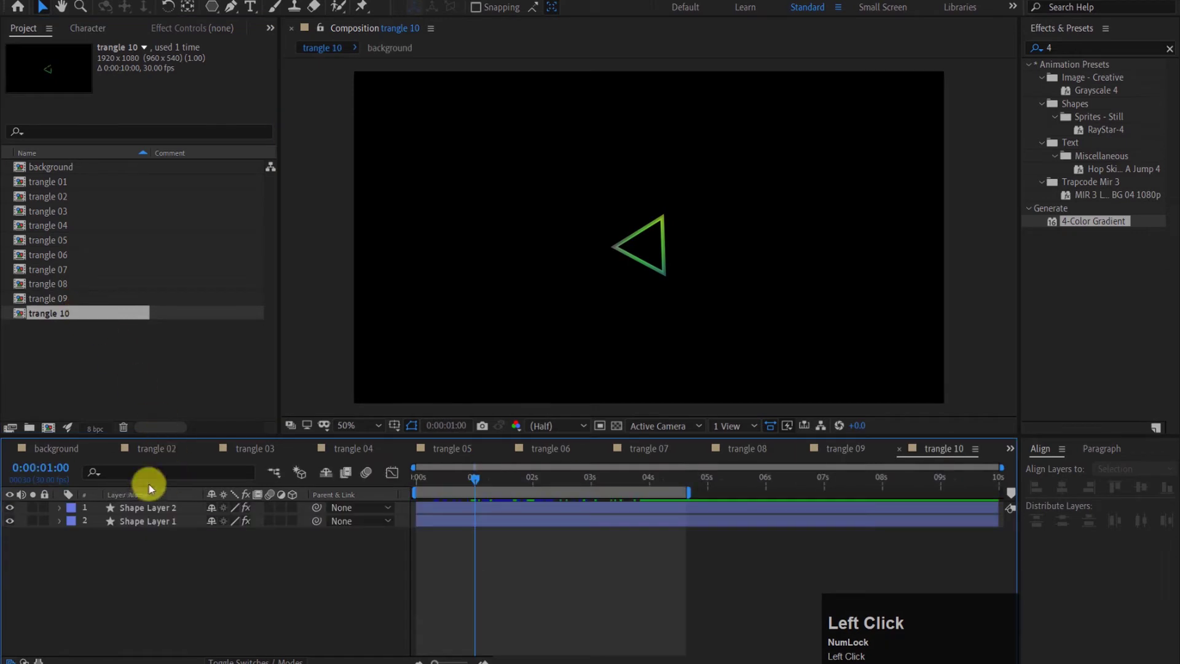
{"action": "left_click_drag", "start_coordinate": [159, 452], "coordinate": [1087, 115]}
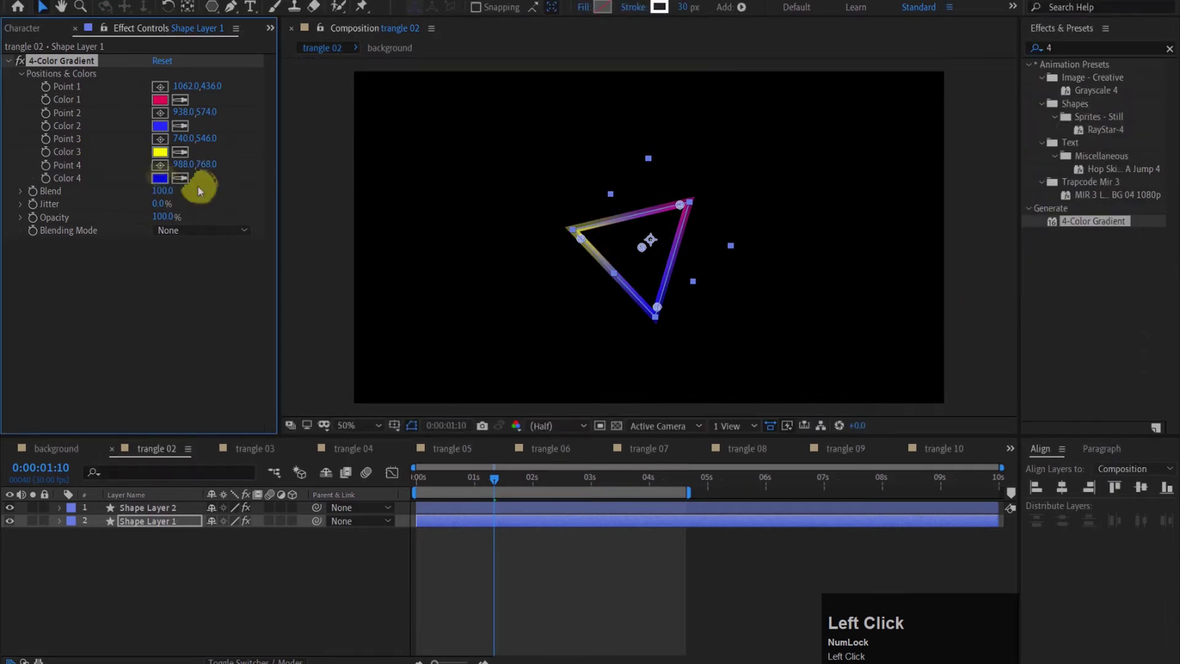
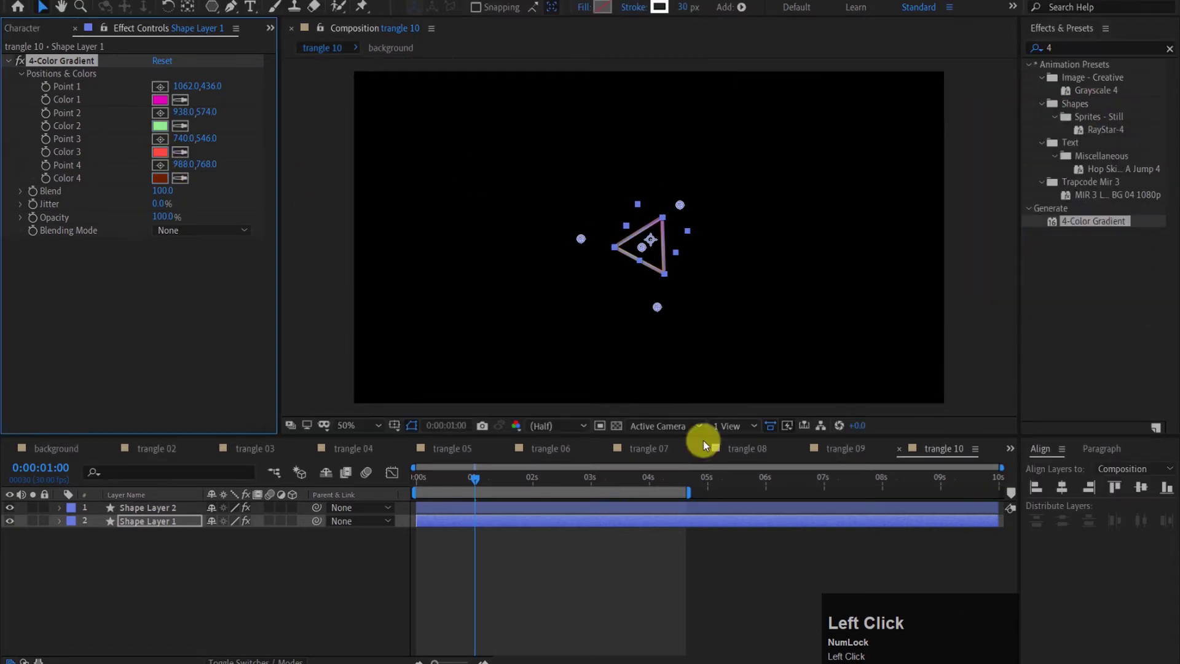
Step: Stagger the ten trangle layers' start times to form a nested triangle tunnel
{"action": "left_click", "coordinate": [71, 455]}
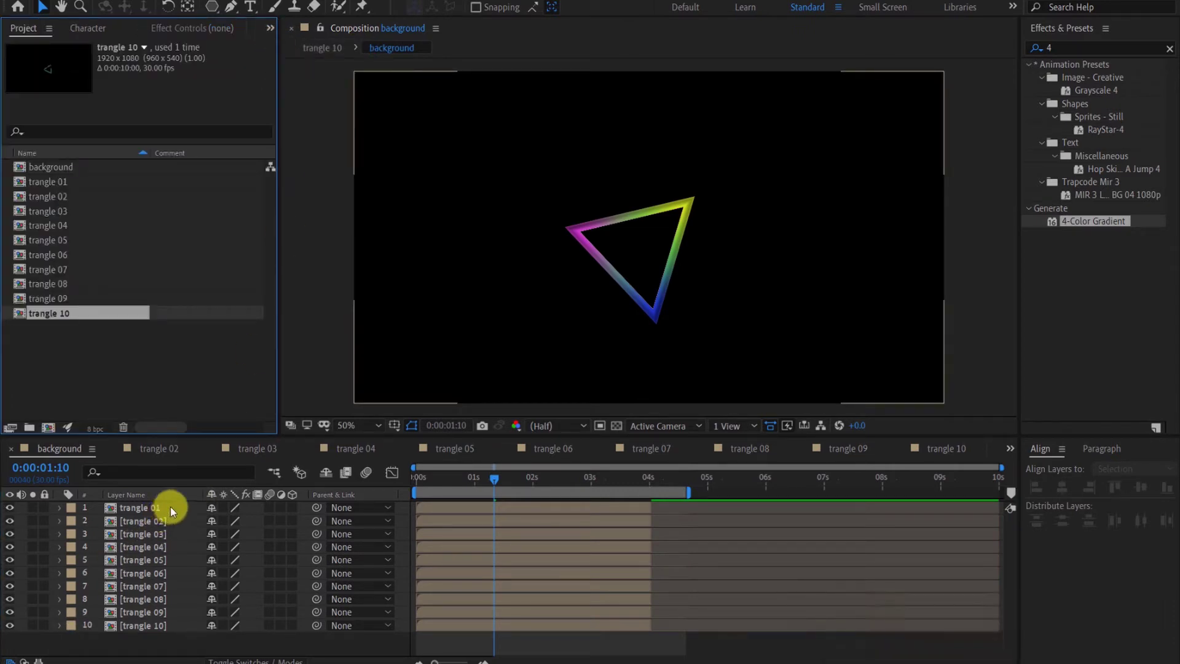
{"action": "left_click_drag", "start_coordinate": [171, 508], "coordinate": [132, 631]}
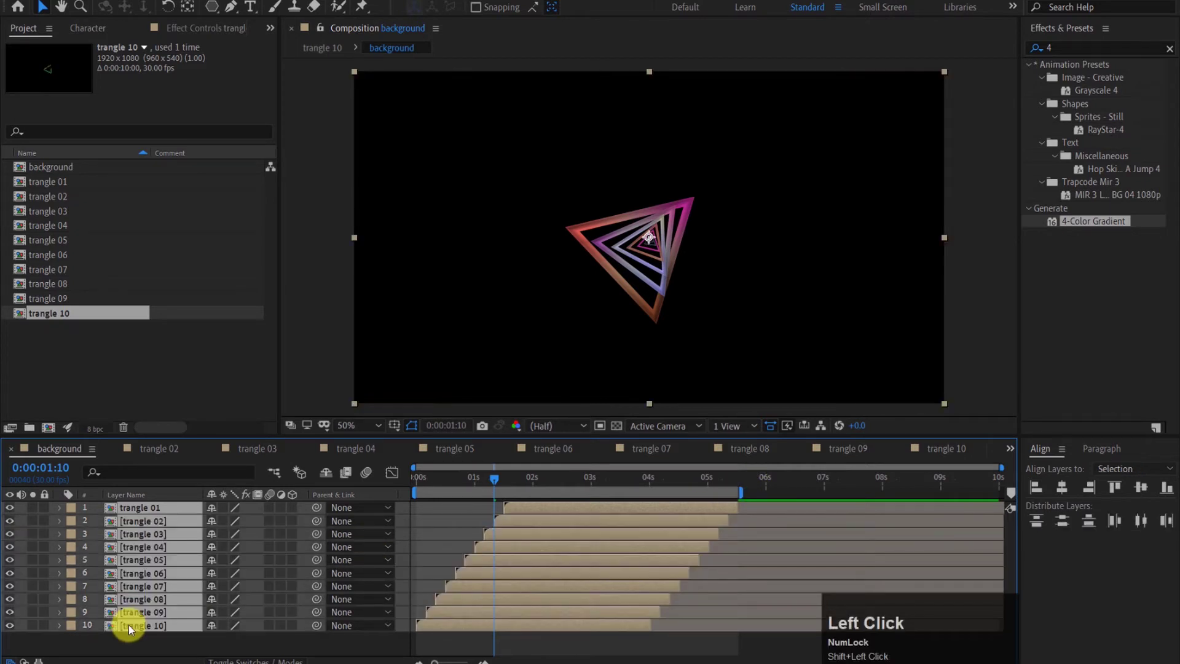
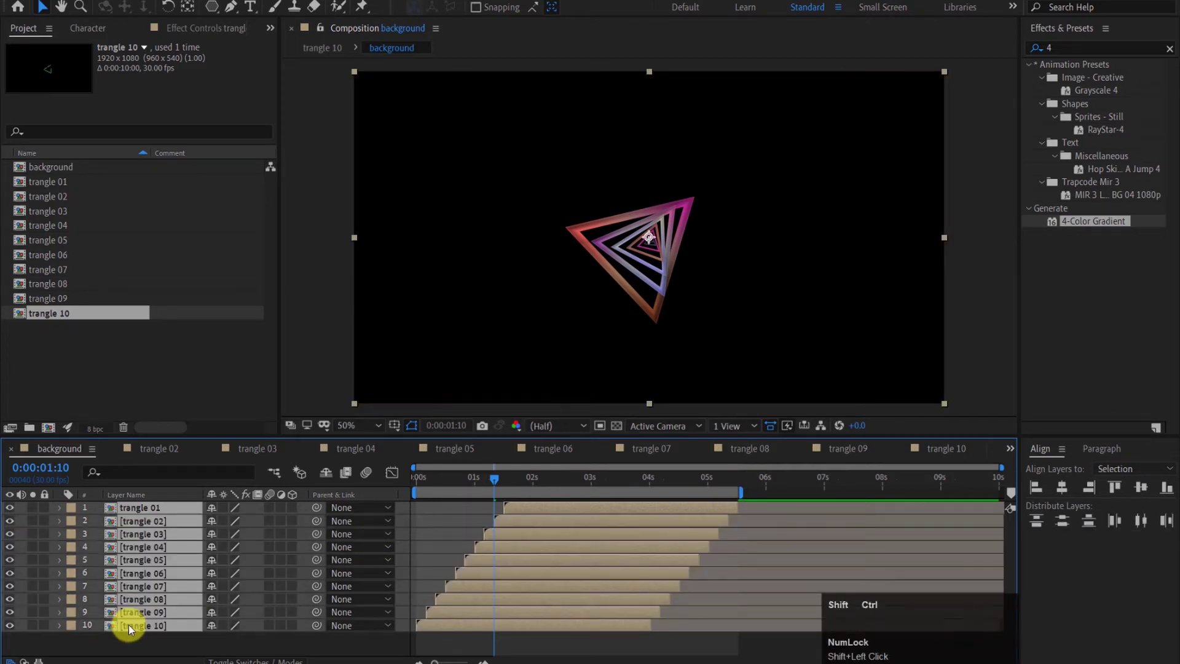
Step: Pre-compose the ten triangle layers into a composition named 'all trangle'
{"action": "key", "text": "ctrl+shift+c"}
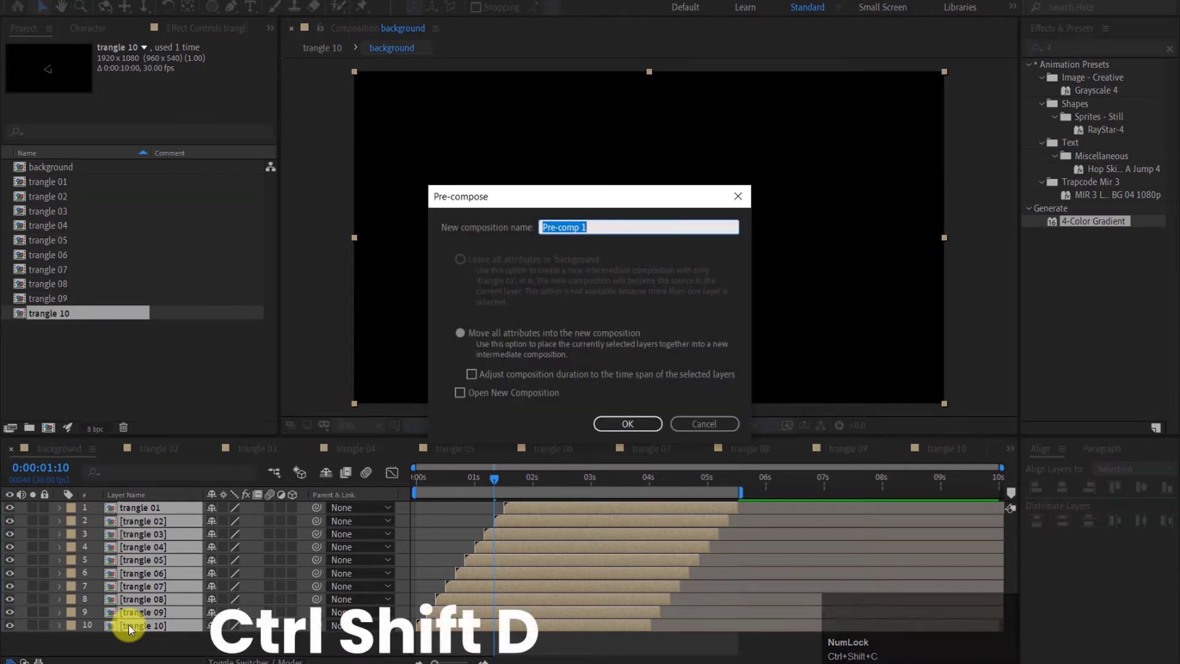
{"action": "key", "text": "a"}
{"action": "type", "text": "all"}
{"action": "key", "text": "space"}
{"action": "type", "text": "tran"}
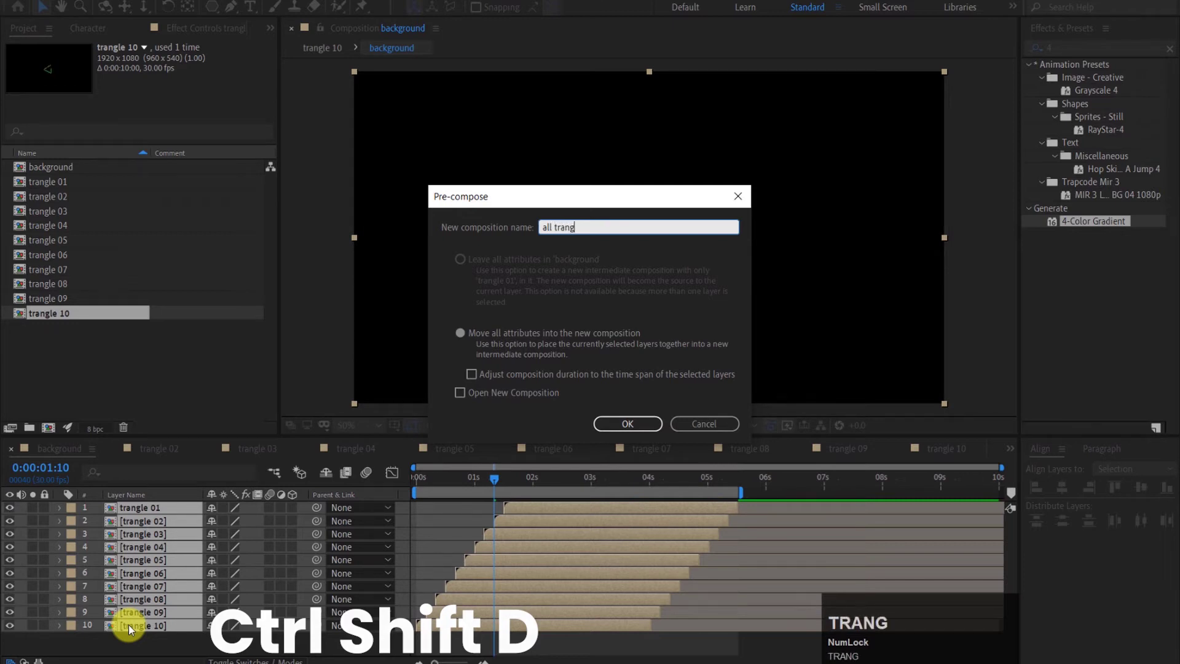
{"action": "type", "text": "gle"}
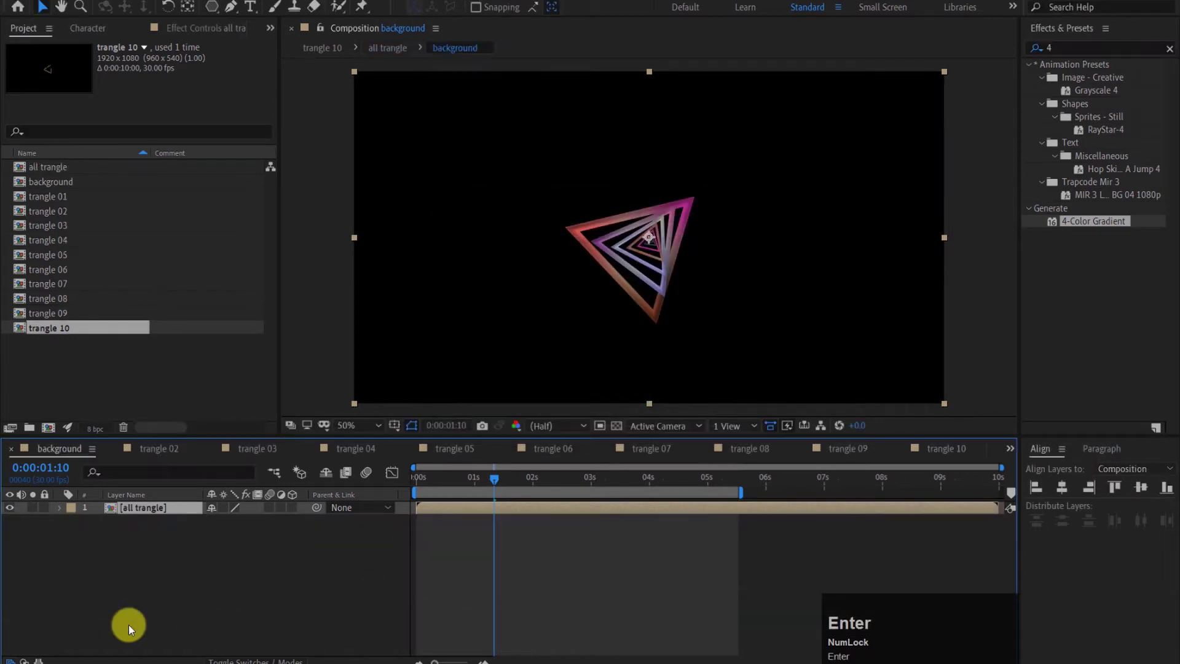
Step: Trim the all trangle layer's out point later in time and duplicate it
{"action": "left_click_drag", "start_coordinate": [501, 485], "coordinate": [734, 499]}
{"action": "key", "text": "alt+]"}
{"action": "left_click", "coordinate": [142, 515]}
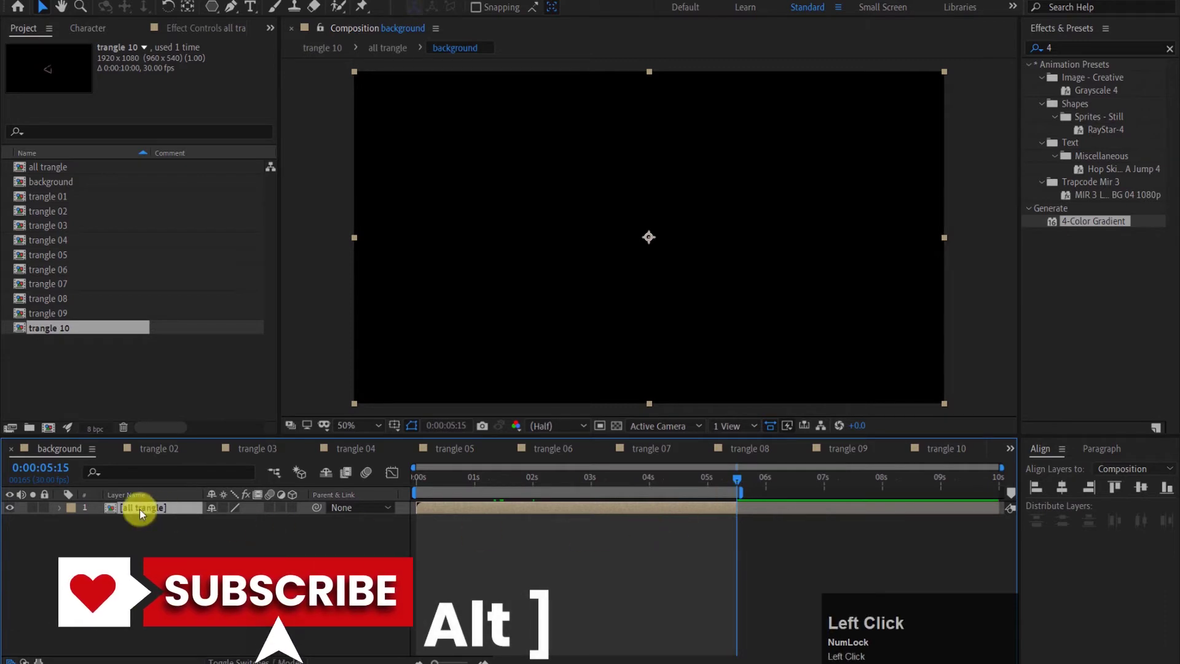
{"action": "left_click_drag", "start_coordinate": [163, 514], "coordinate": [164, 515]}
{"action": "key", "text": "ctrl+d"}
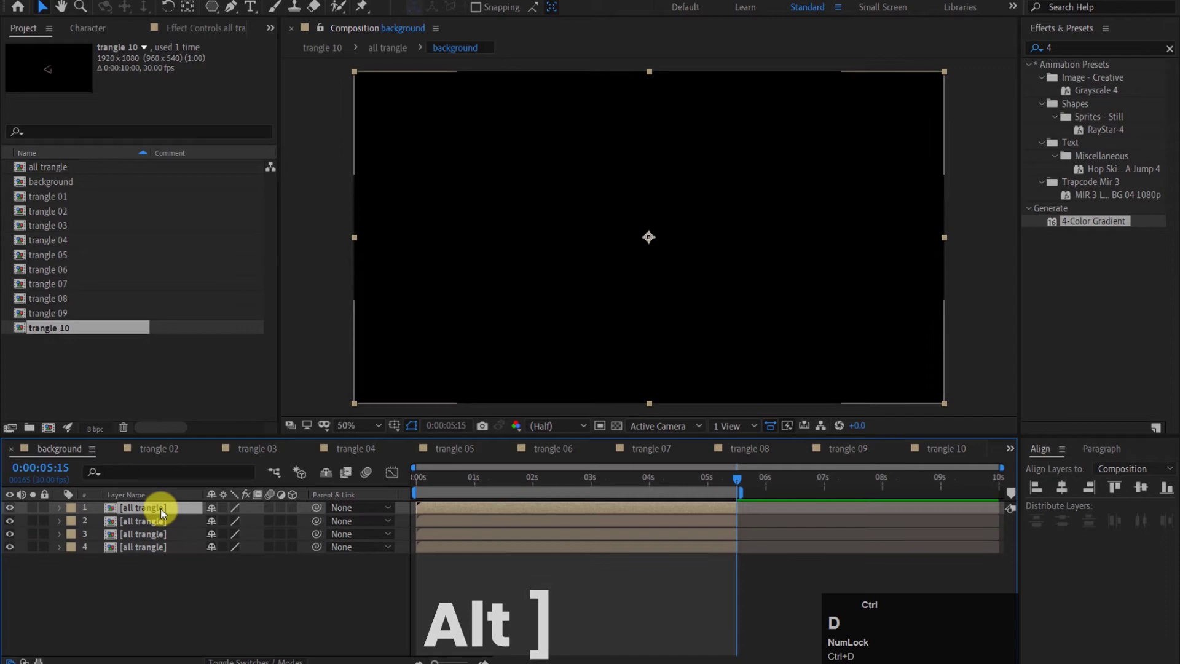
Step: Slide each all trangle copy's bar progressively later so the tunnel copies overlap in time
{"action": "left_click_drag", "start_coordinate": [725, 484], "coordinate": [514, 553]}
{"action": "left_click_drag", "start_coordinate": [513, 554], "coordinate": [609, 547]}
{"action": "left_click_drag", "start_coordinate": [609, 547], "coordinate": [608, 546]}
{"action": "left_click_drag", "start_coordinate": [609, 546], "coordinate": [507, 539]}
{"action": "left_click_drag", "start_coordinate": [507, 539], "coordinate": [678, 543]}
{"action": "left_click_drag", "start_coordinate": [677, 542], "coordinate": [701, 490]}
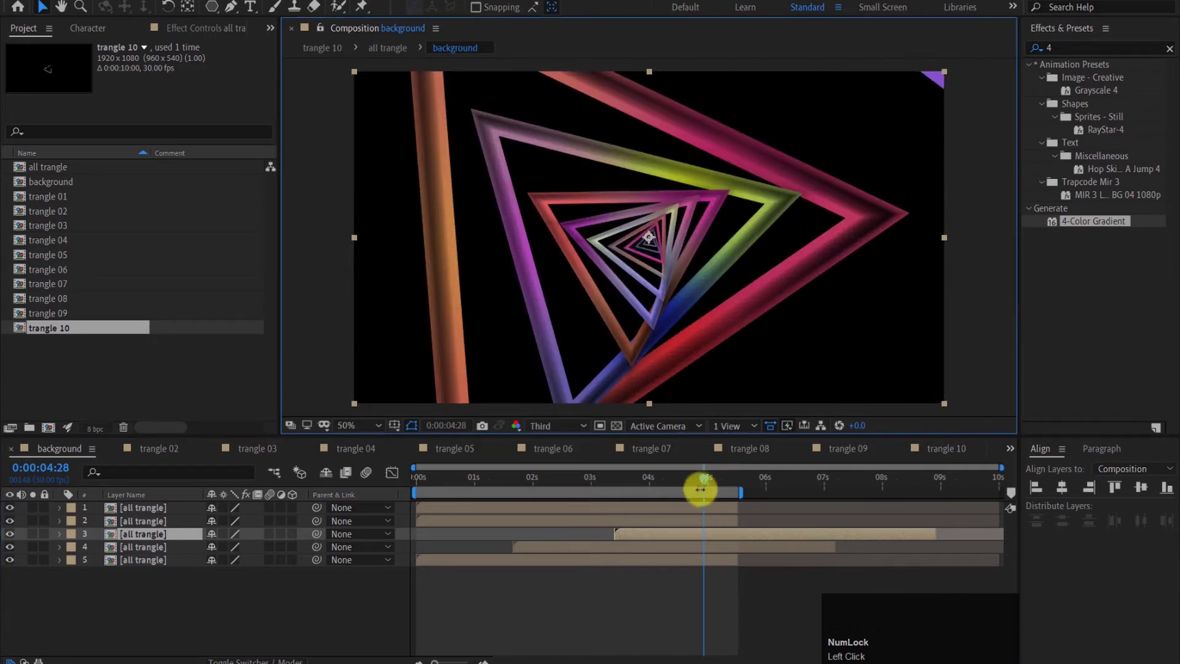
Step: Scrub and play through the timeline to check the triangle tunnel flows continuously
{"action": "left_click_drag", "start_coordinate": [707, 480], "coordinate": [742, 491]}
{"action": "left_click_drag", "start_coordinate": [742, 491], "coordinate": [424, 524]}
{"action": "key", "text": "space"}
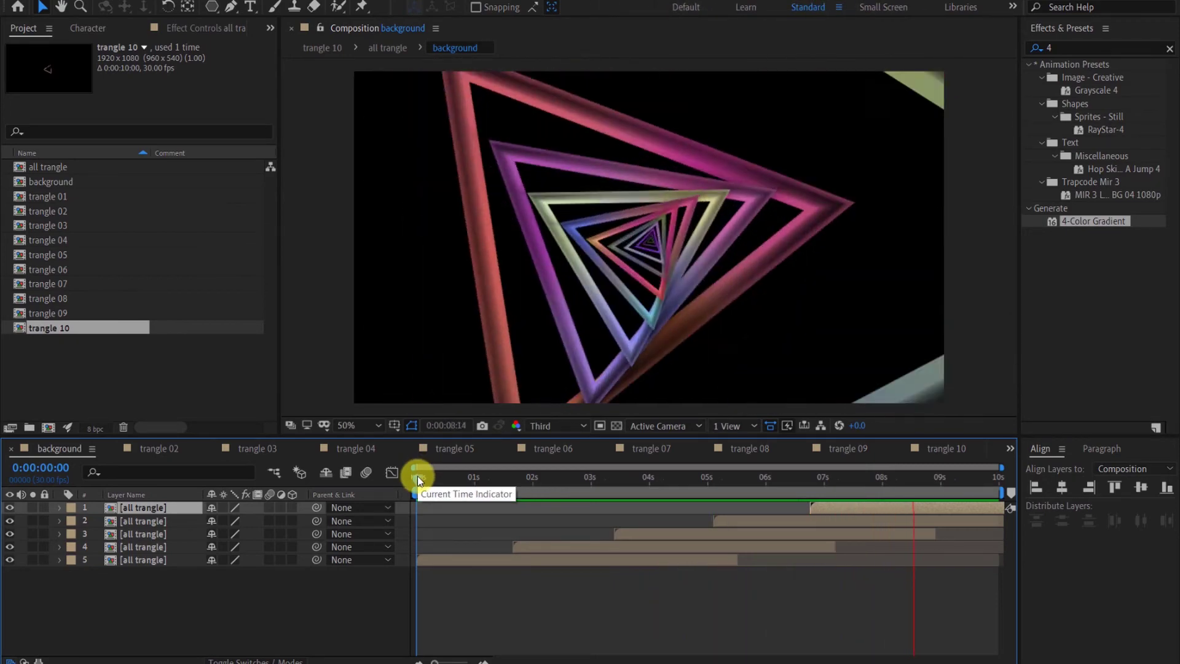
{"action": "left_click_drag", "start_coordinate": [420, 482], "coordinate": [176, 514]}
Step: Pre-compose the five tunnel copies as 'Glow', add a Glow effect and start a new dark blue solid
{"action": "key", "text": "ctrl+shift+c"}
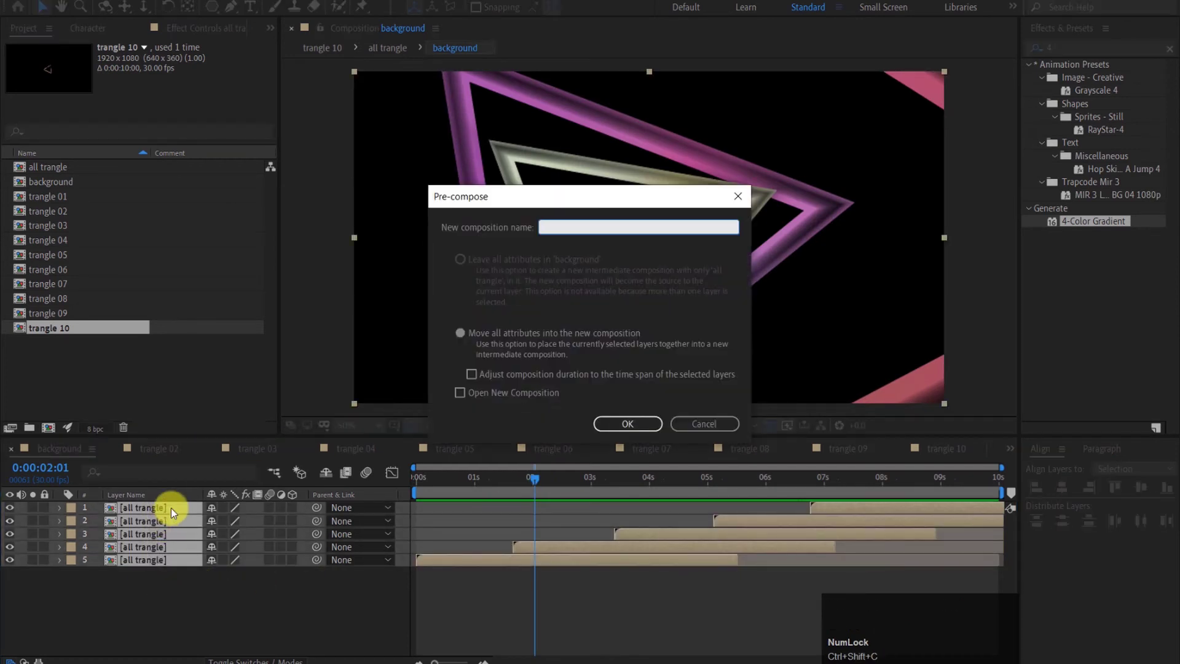
{"action": "key", "text": "shift+g"}
{"action": "key", "text": "l"}
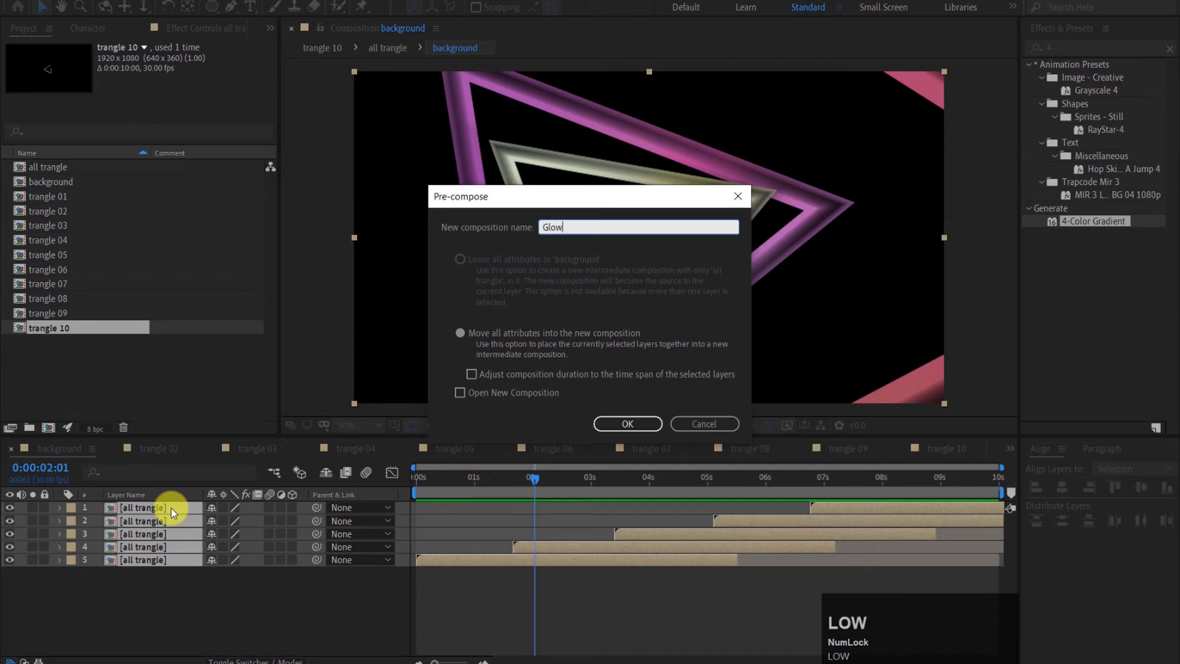
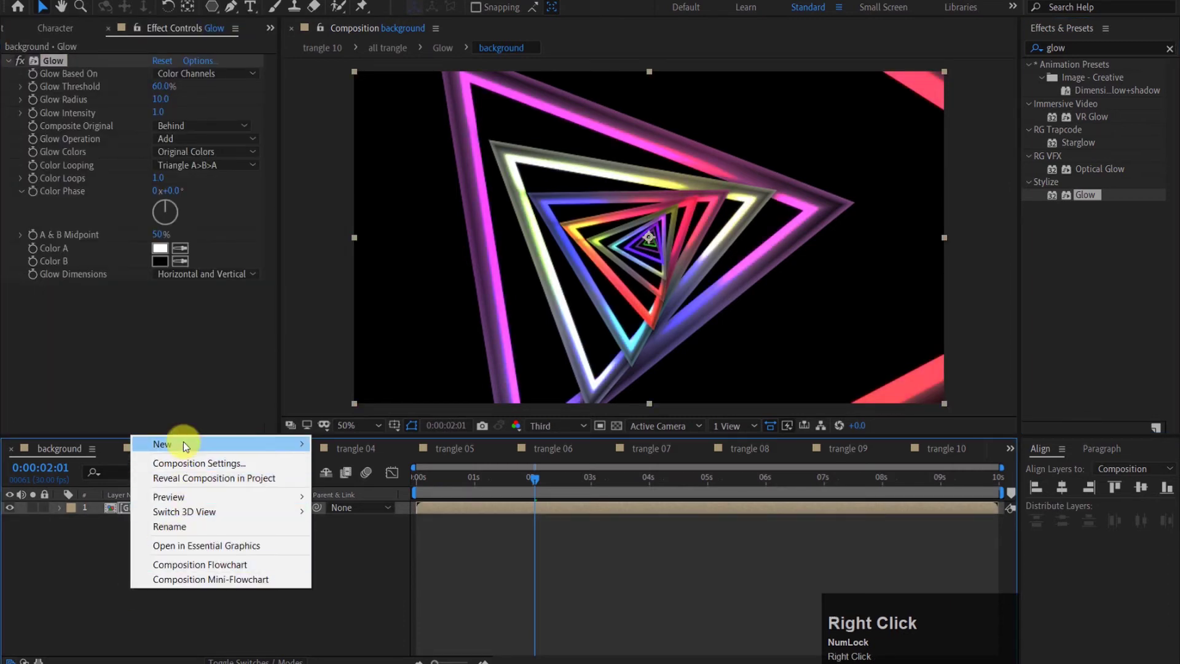
{"action": "left_click", "coordinate": [330, 480]}
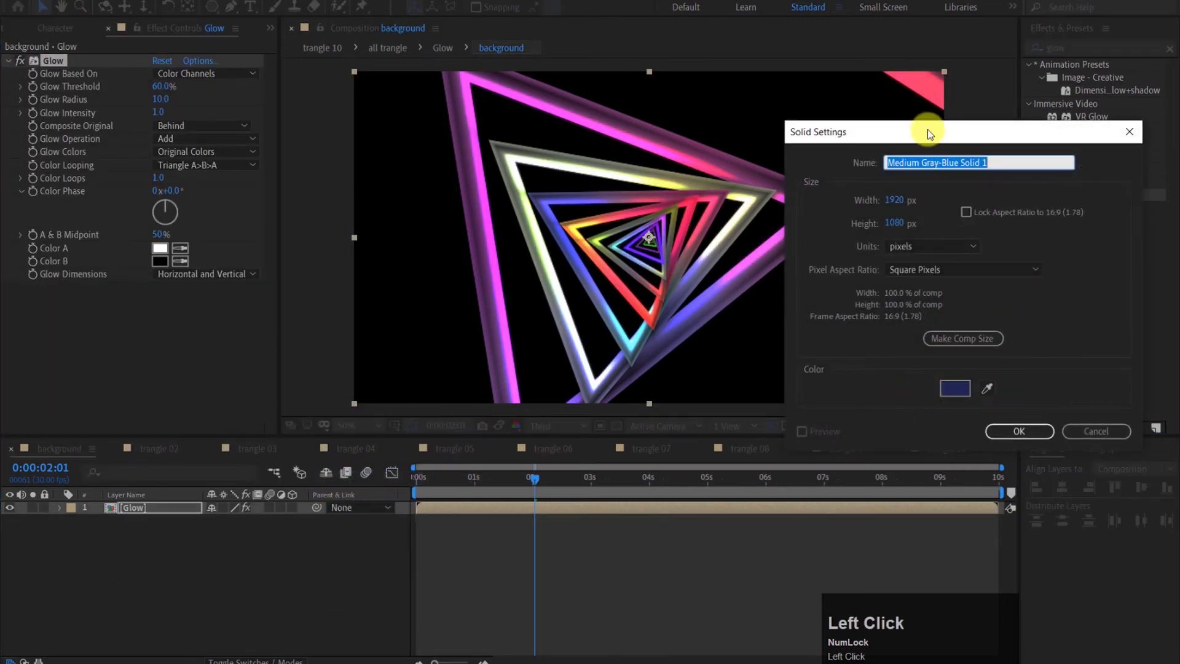
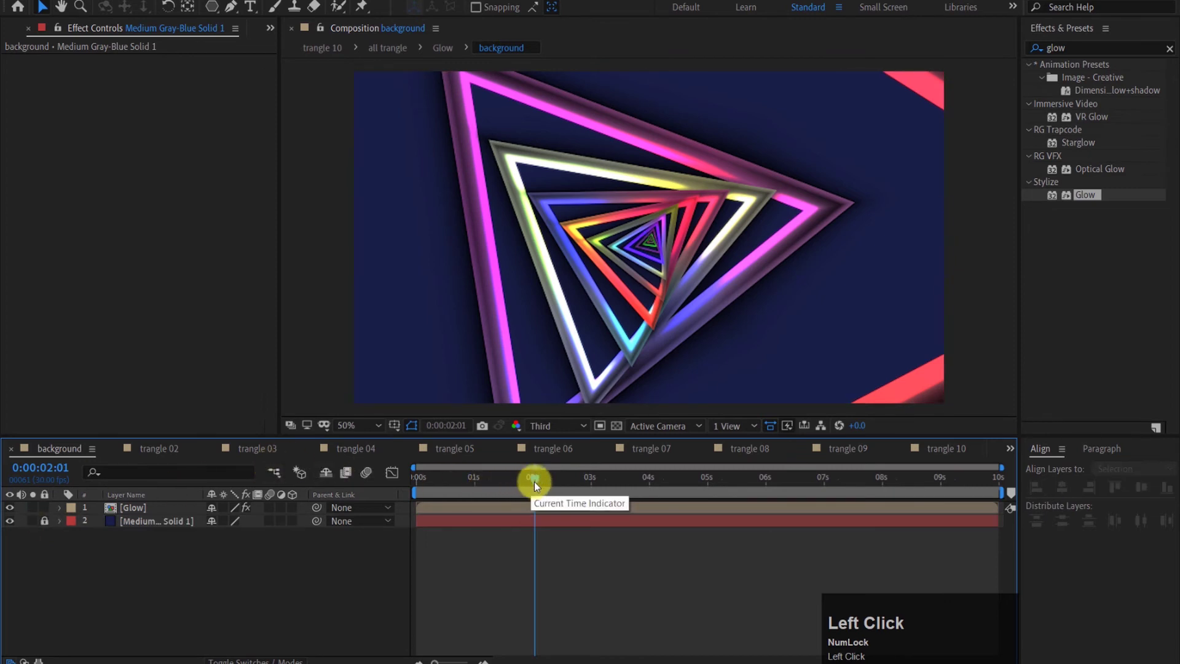
Step: At a frame showing the tunnel, set Glow Threshold to about 50% and Radius to 300
{"action": "left_click_drag", "start_coordinate": [532, 487], "coordinate": [166, 518]}
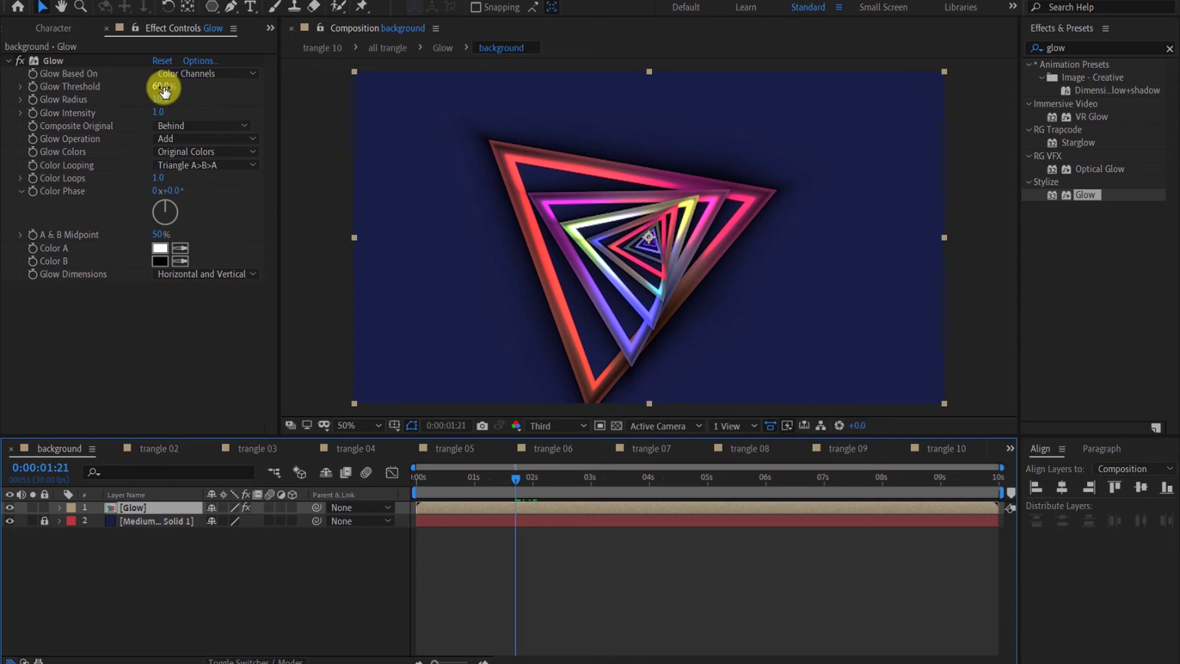
{"action": "left_click_drag", "start_coordinate": [164, 88], "coordinate": [164, 106]}
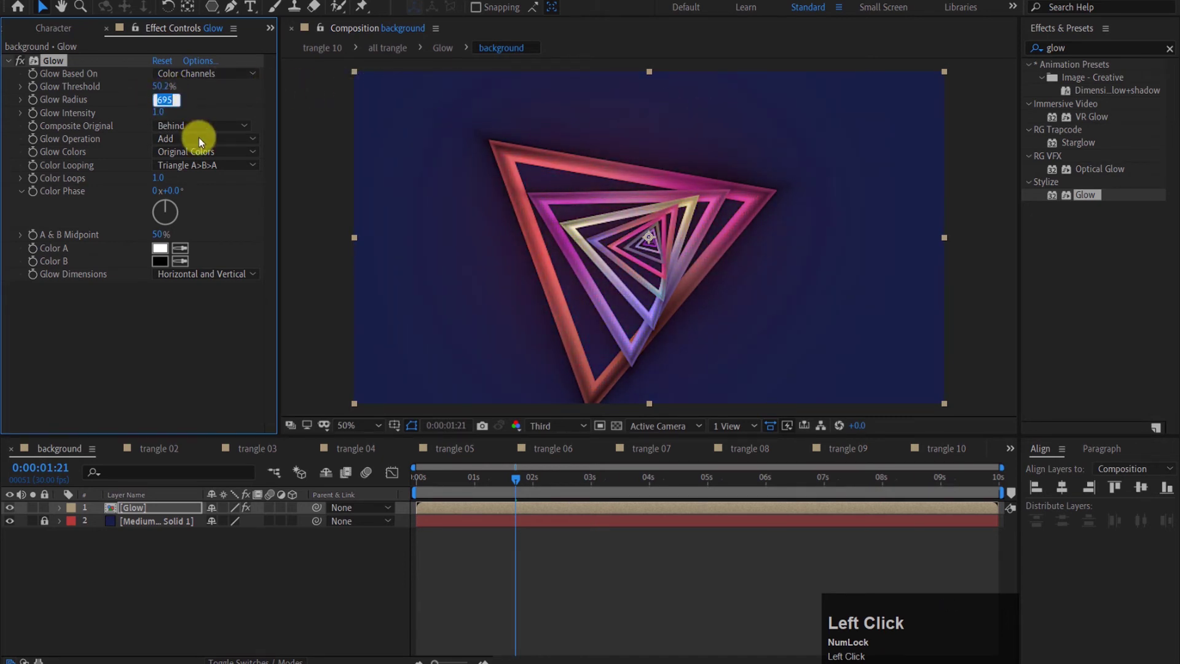
{"action": "left_click", "coordinate": [234, 105]}
Step: Try Glow Intensity 3, then return it to 1
{"action": "left_click", "coordinate": [161, 117]}
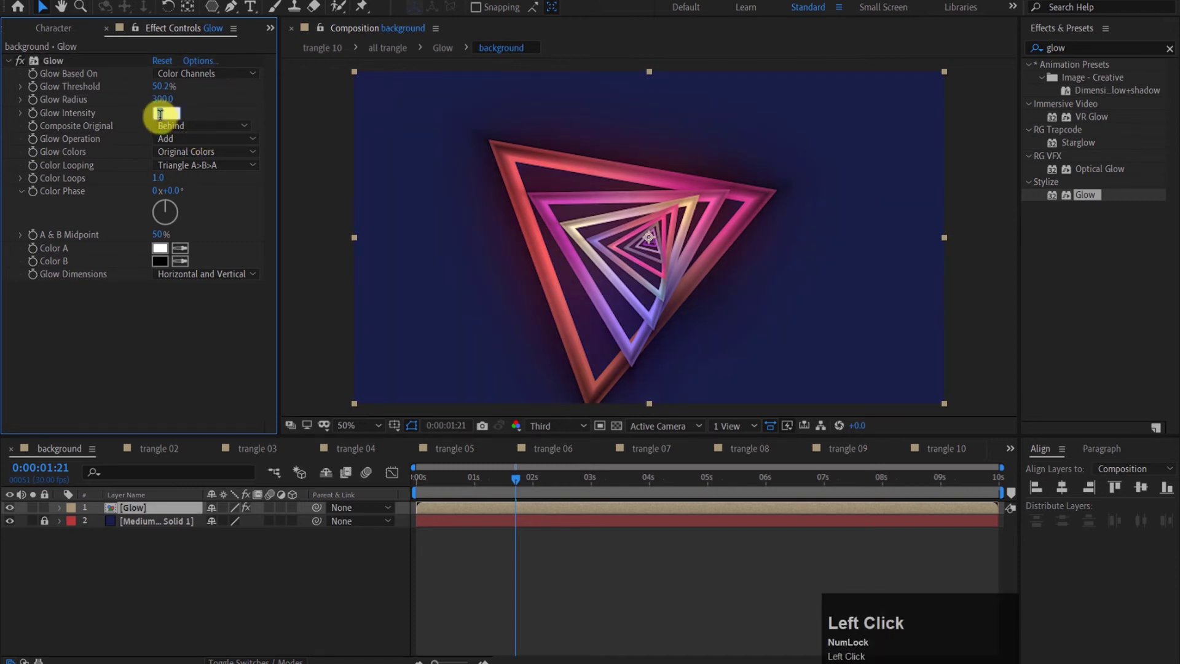
{"action": "key", "text": "3"}
{"action": "left_click", "coordinate": [195, 117]}
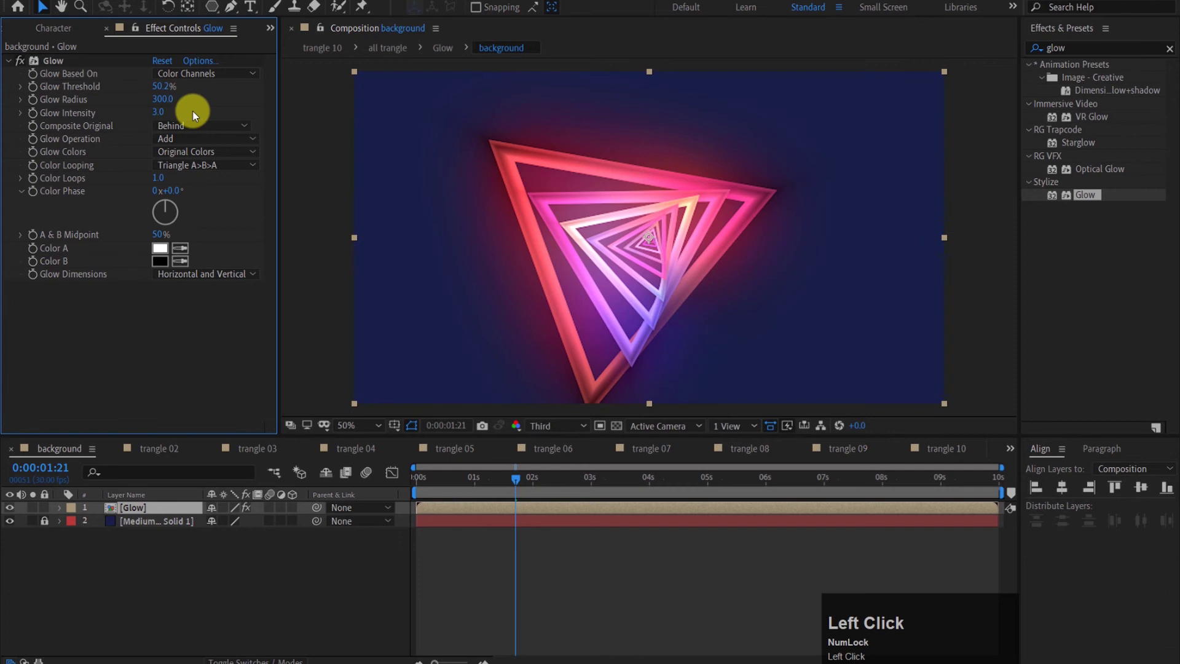
{"action": "left_click_drag", "start_coordinate": [207, 157], "coordinate": [162, 114]}
{"action": "left_click", "coordinate": [162, 113]}
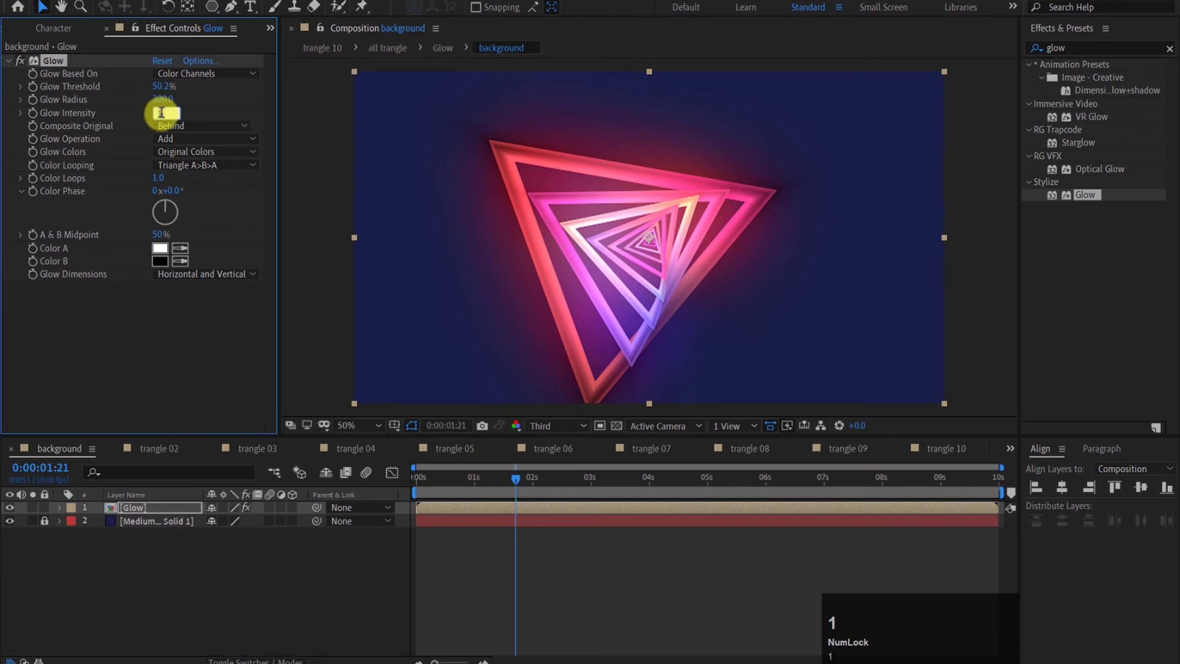
{"action": "left_click", "coordinate": [197, 121]}
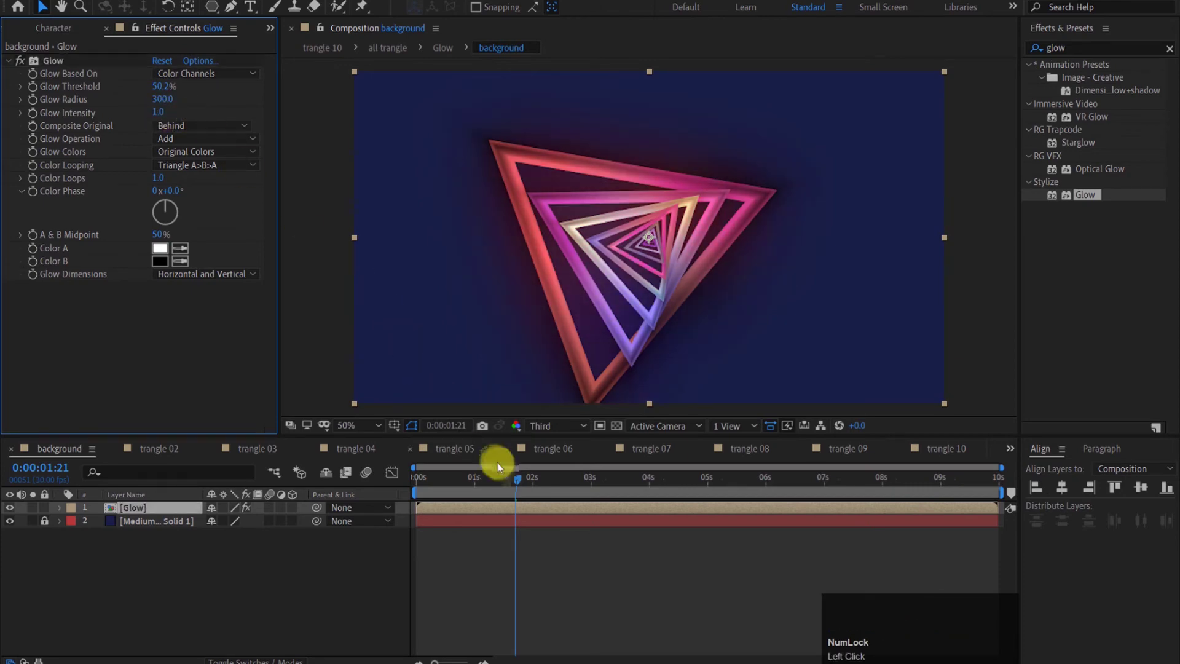
Step: Preview the tunnel from the start and set the work area end near 9 seconds
{"action": "left_click_drag", "start_coordinate": [522, 479], "coordinate": [449, 400]}
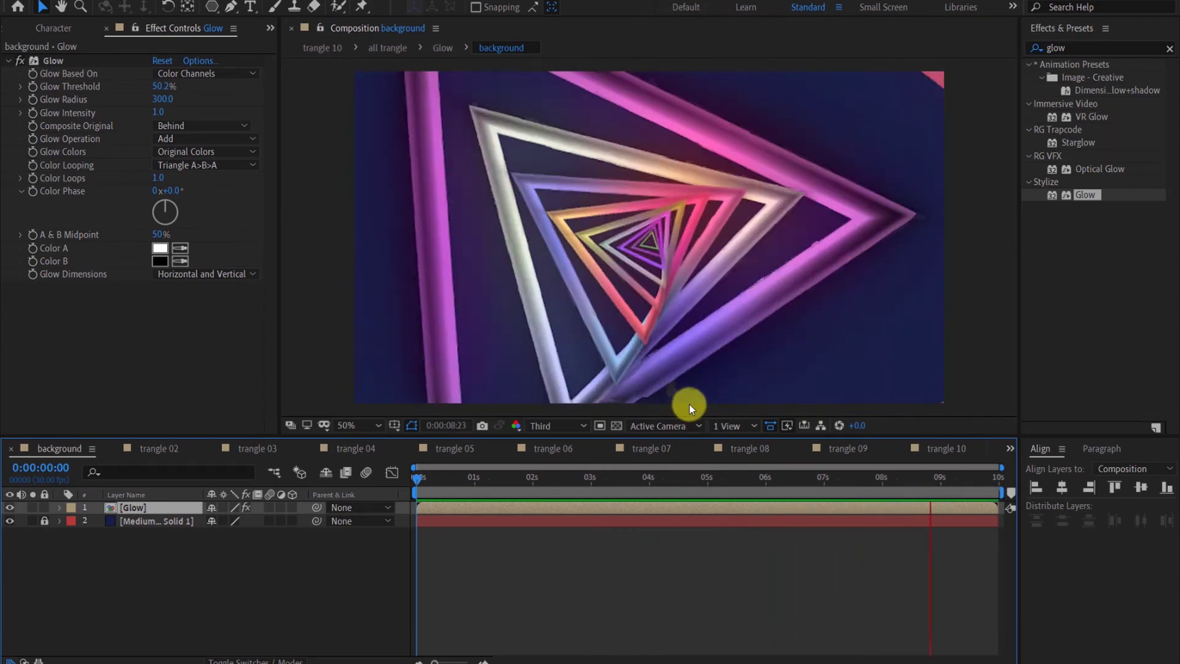
{"action": "key", "text": "space"}
{"action": "left_click_drag", "start_coordinate": [423, 486], "coordinate": [934, 514]}
{"action": "key", "text": "n"}
Step: Set the work area begin at 2 seconds and preview the glowing tunnel range
{"action": "left_click_drag", "start_coordinate": [929, 479], "coordinate": [532, 481]}
{"action": "key", "text": "b"}
{"action": "key", "text": "space"}
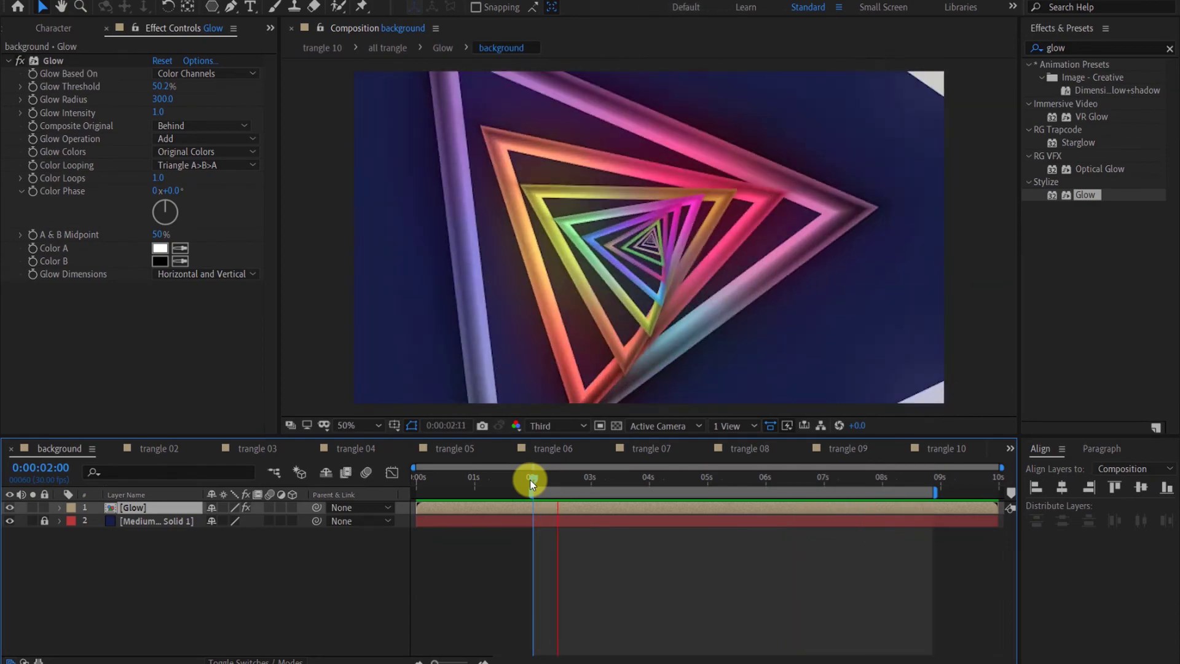
{"action": "key", "text": "space"}
{"action": "left_click_drag", "start_coordinate": [571, 525], "coordinate": [265, 32]}
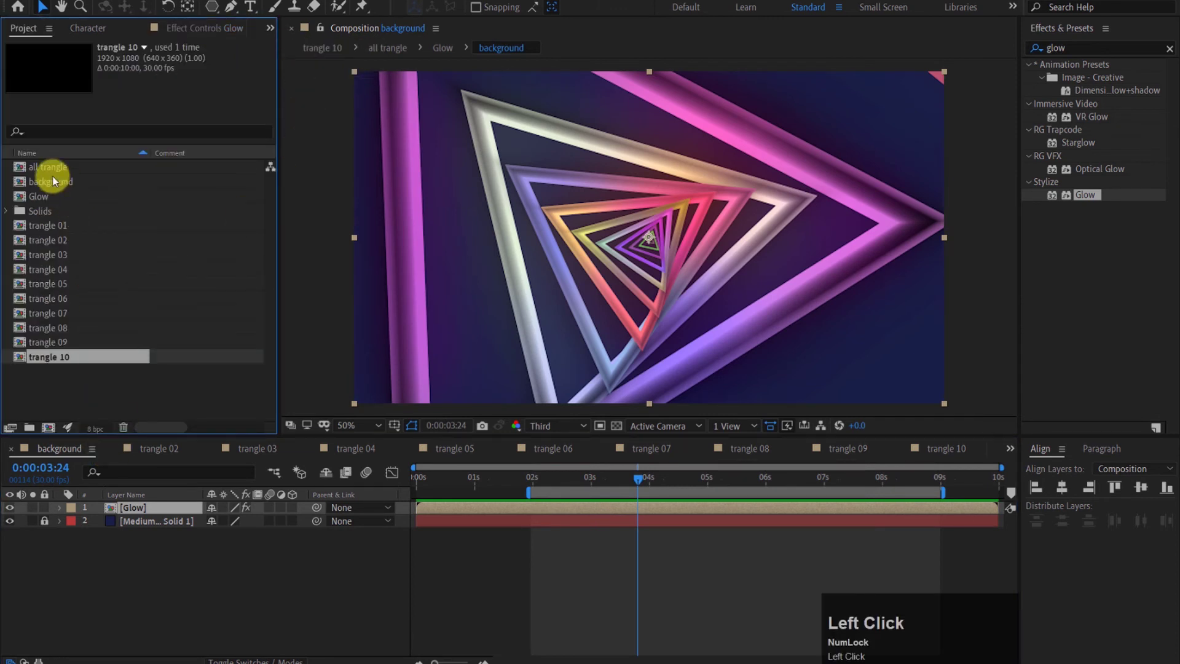
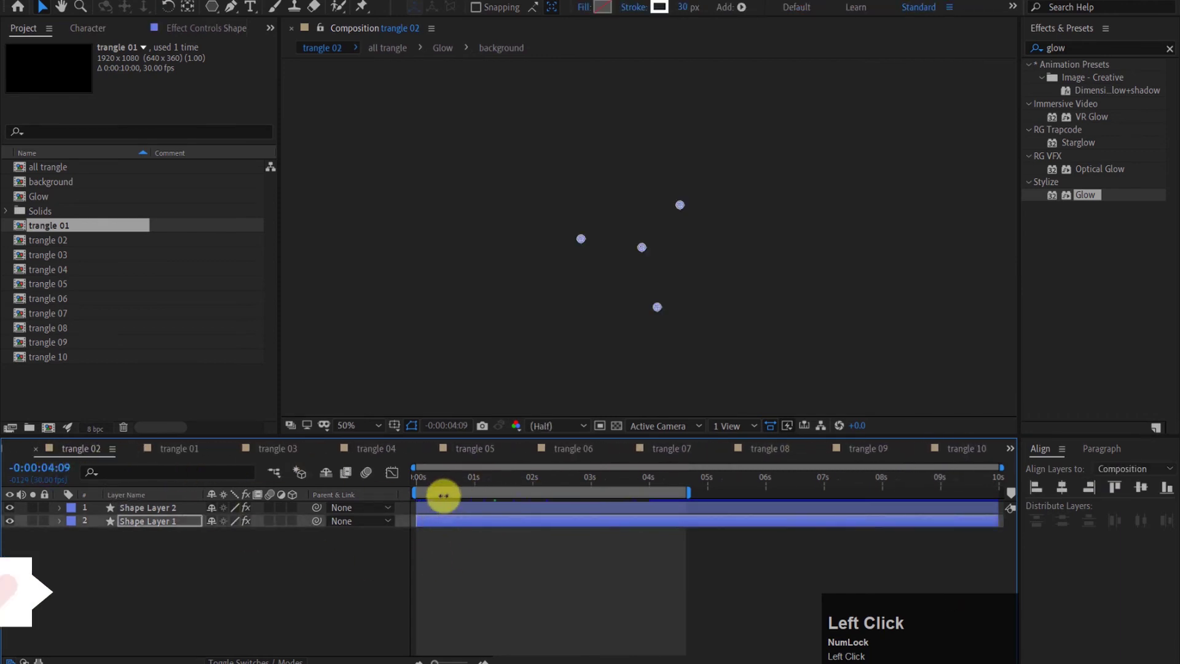
Step: Open the trangle 01 composition and expand its shape layers down to Polystar Path 1
{"action": "left_click", "coordinate": [1010, 449]}
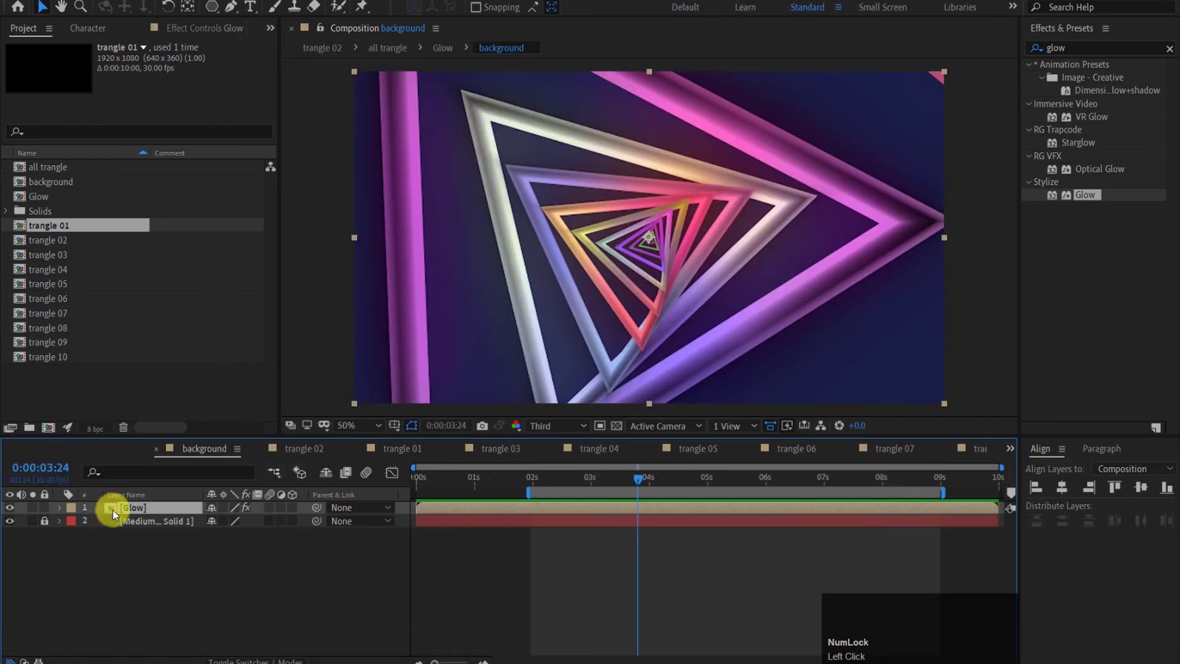
{"action": "left_click_drag", "start_coordinate": [405, 459], "coordinate": [146, 542]}
{"action": "left_click_drag", "start_coordinate": [147, 550], "coordinate": [63, 514]}
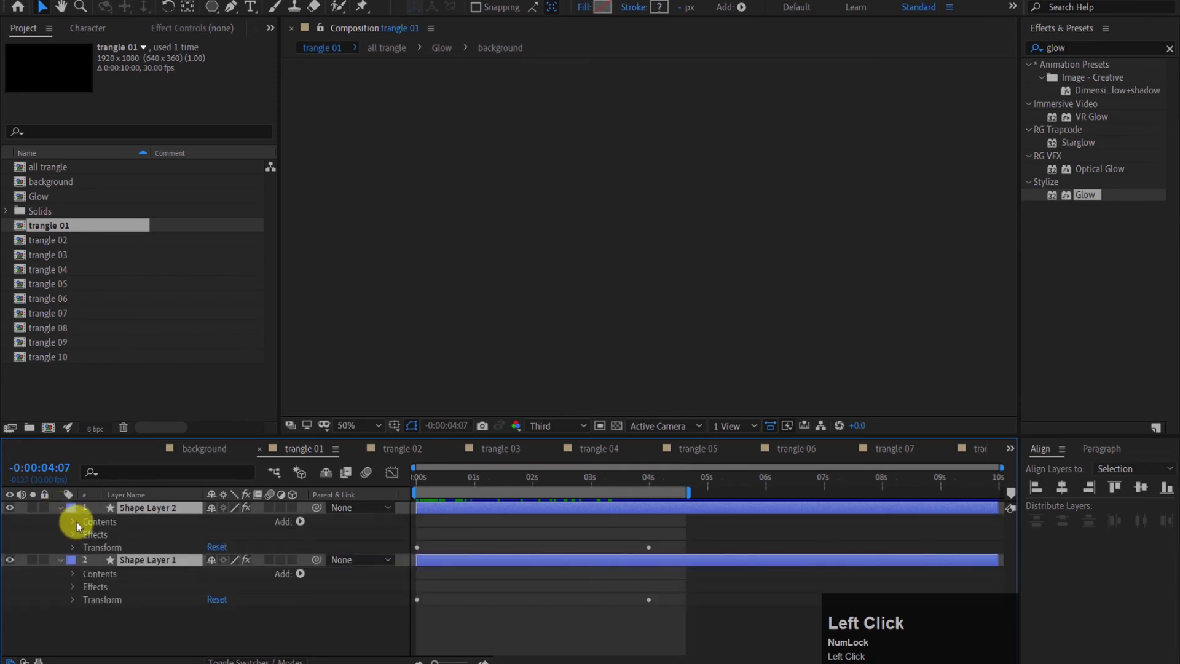
{"action": "left_click", "coordinate": [79, 526]}
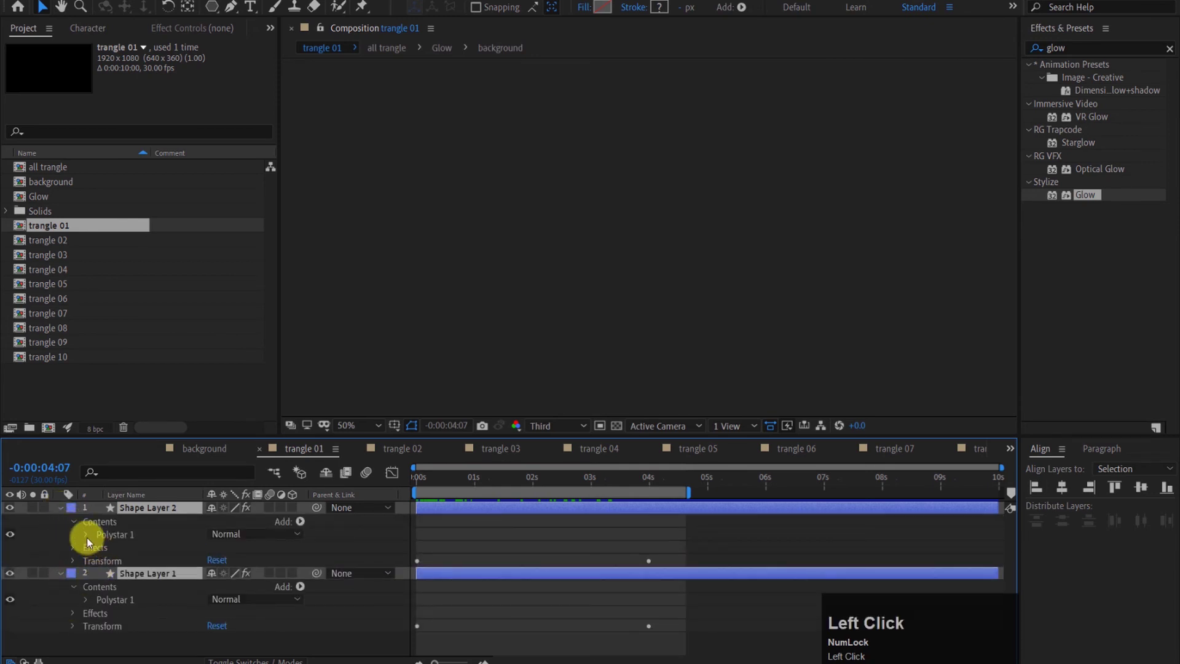
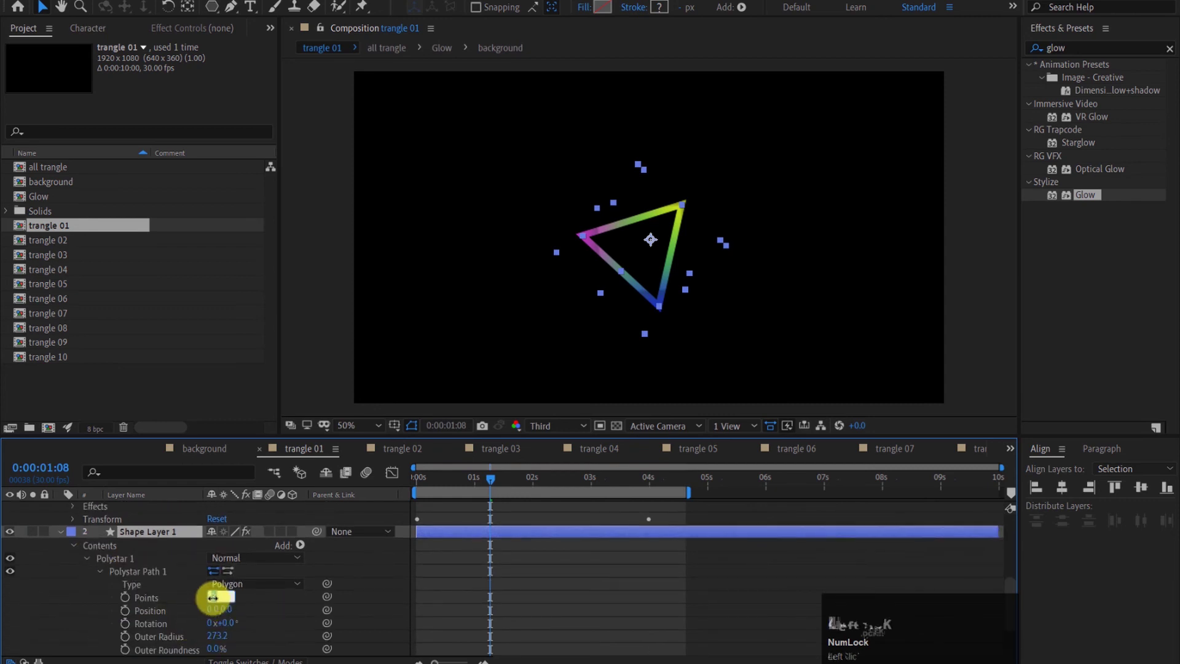
Step: Set Polystar Points to 4 and copy the square shape layers from trangle 01
{"action": "key", "text": "4"}
{"action": "left_click", "coordinate": [253, 603]}
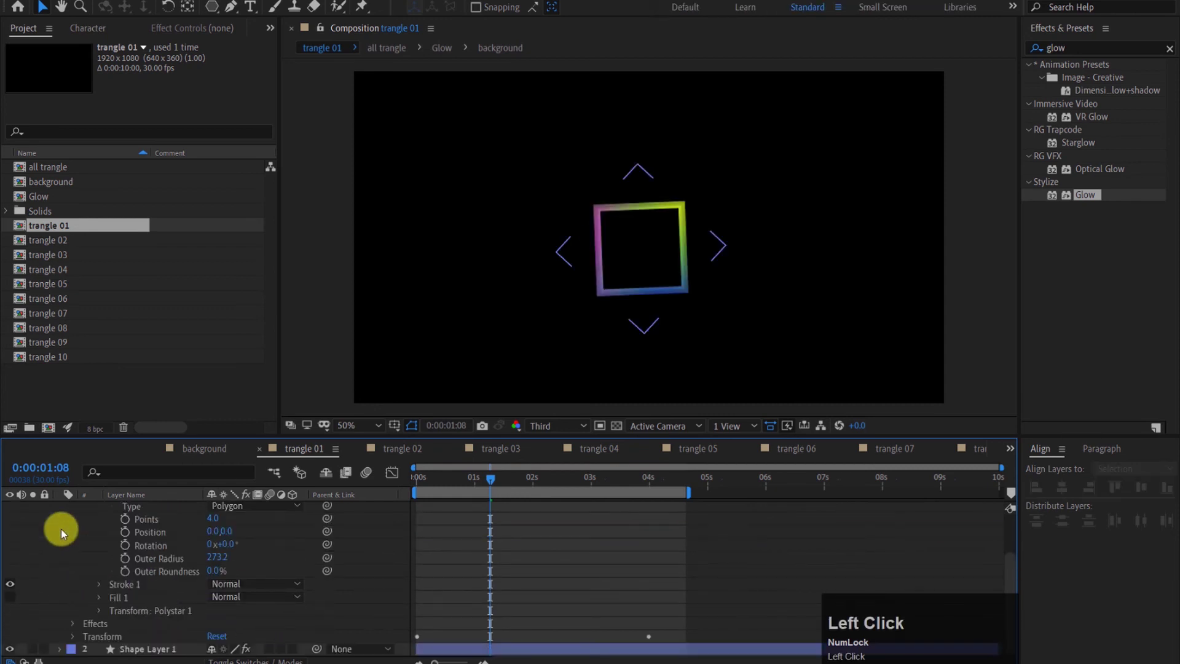
{"action": "left_click", "coordinate": [87, 529]}
{"action": "scroll", "scroll_direction": "up", "scroll_amount": 3}
{"action": "left_click", "coordinate": [66, 516]}
{"action": "key", "text": "ctrl+c"}
Step: Paste the square shape layers into trangle 02 and trangle 03, then return to the background comp
{"action": "double_click", "coordinate": [379, 459]}
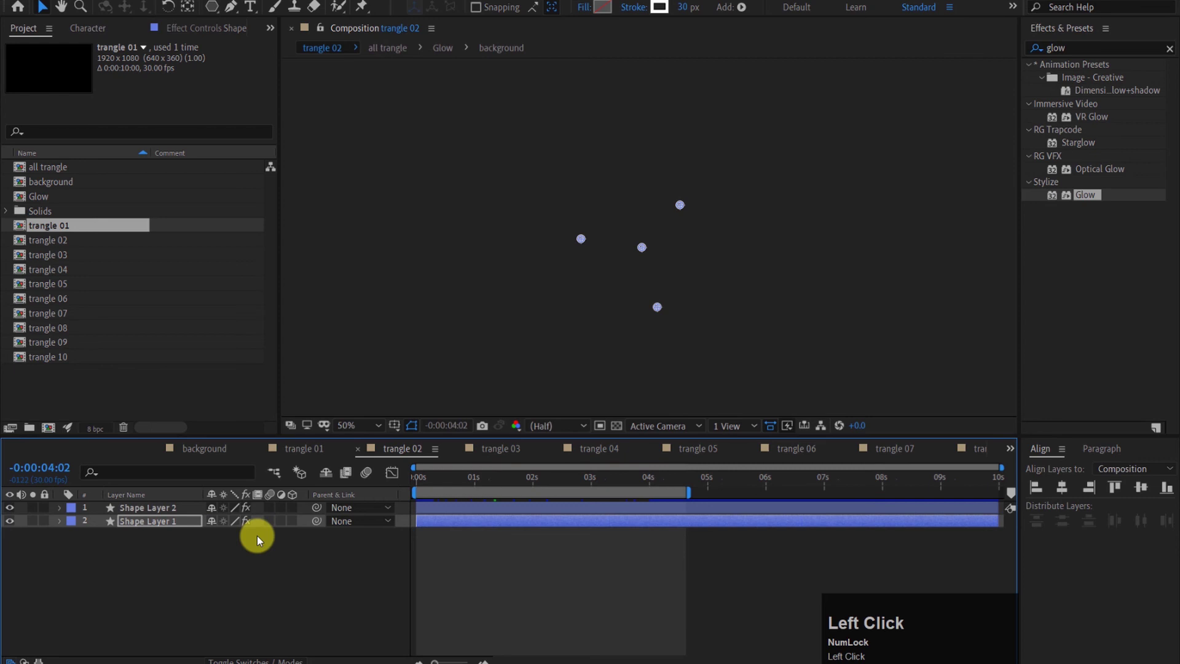
{"action": "key", "text": "ctrl+v"}
{"action": "left_click", "coordinate": [144, 553]}
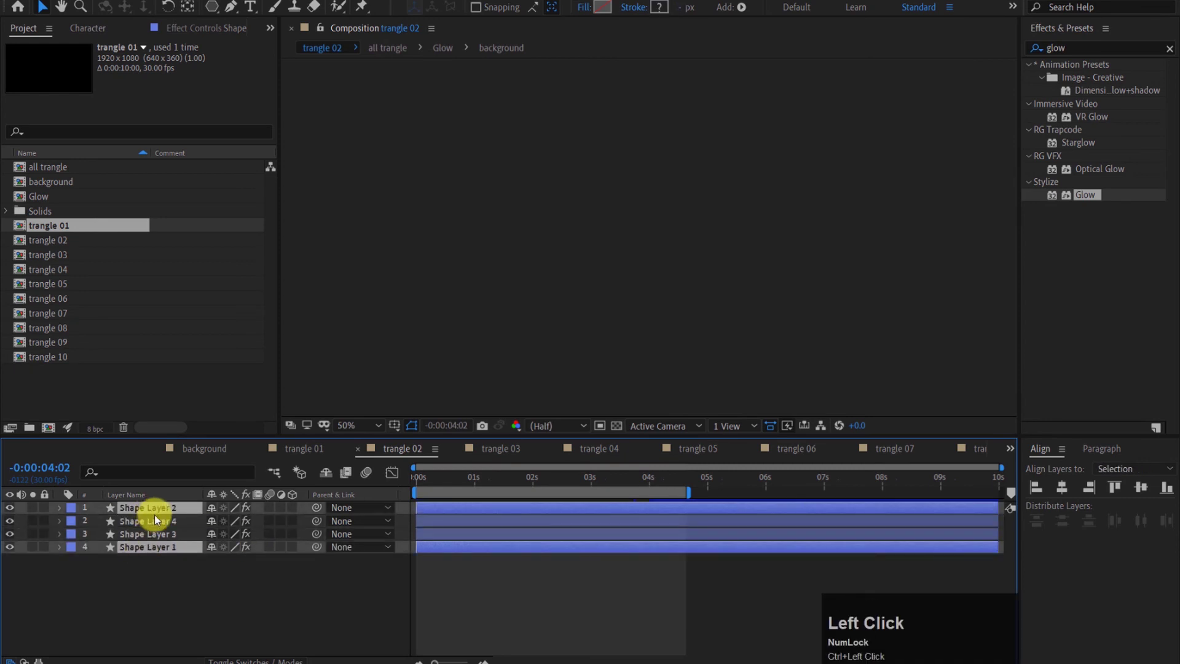
{"action": "left_click", "coordinate": [512, 453]}
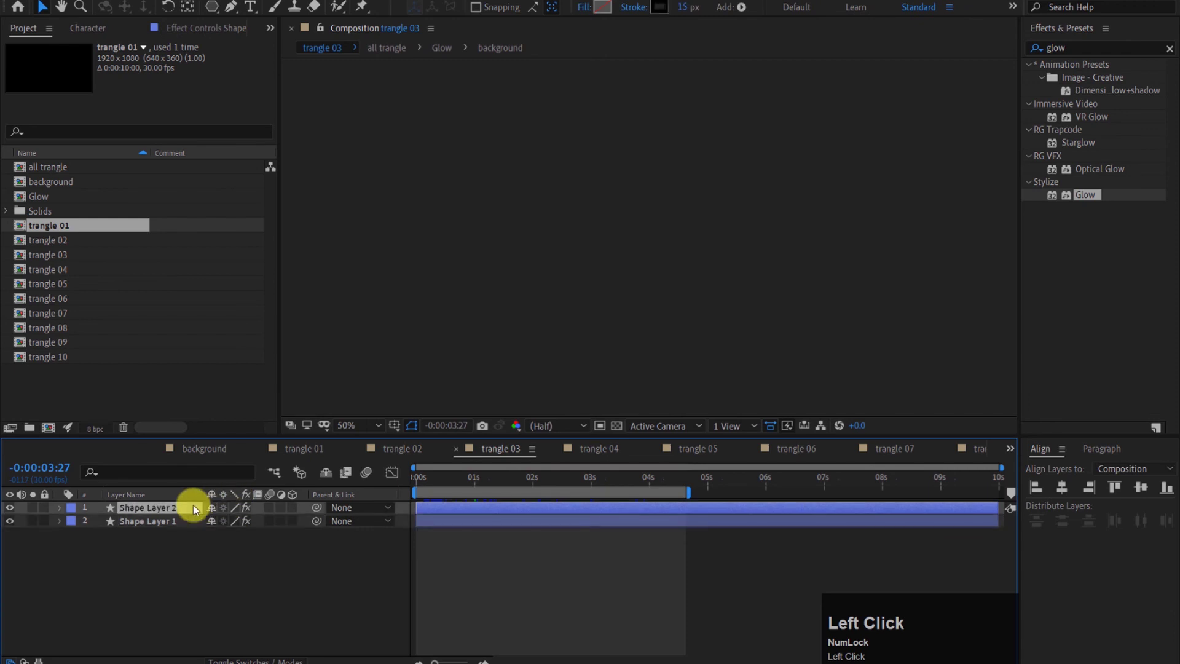
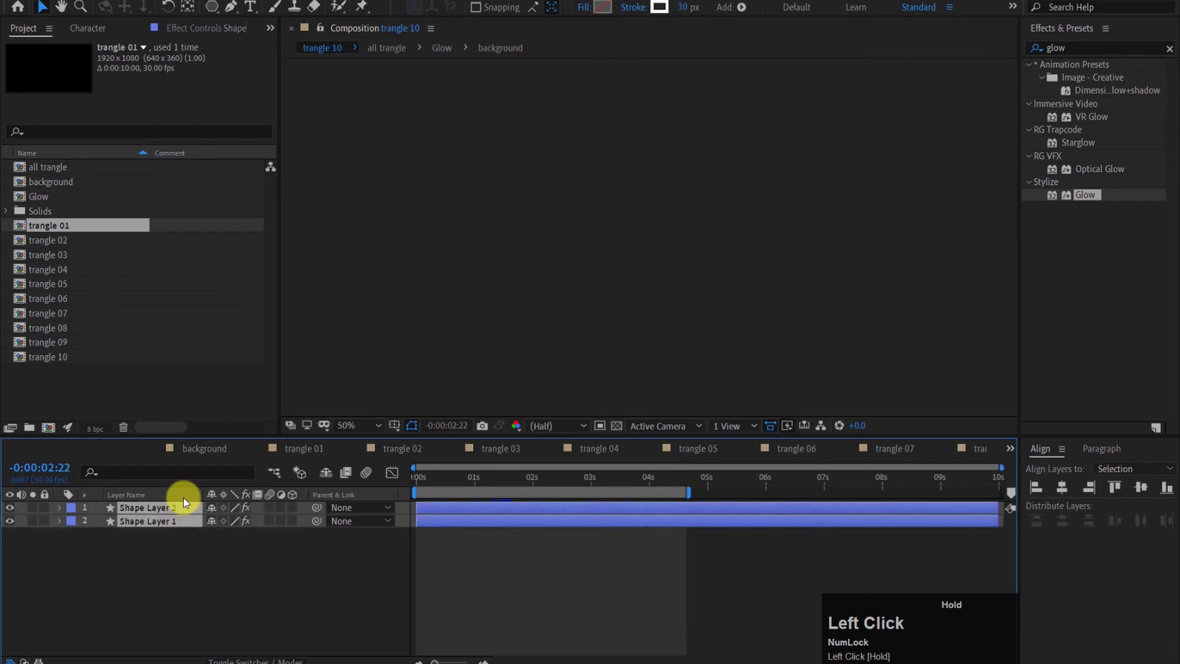
{"action": "key", "text": "ctrl+v"}
{"action": "left_click", "coordinate": [193, 445]}
{"action": "left_click", "coordinate": [541, 481]}
{"action": "key", "text": "space"}
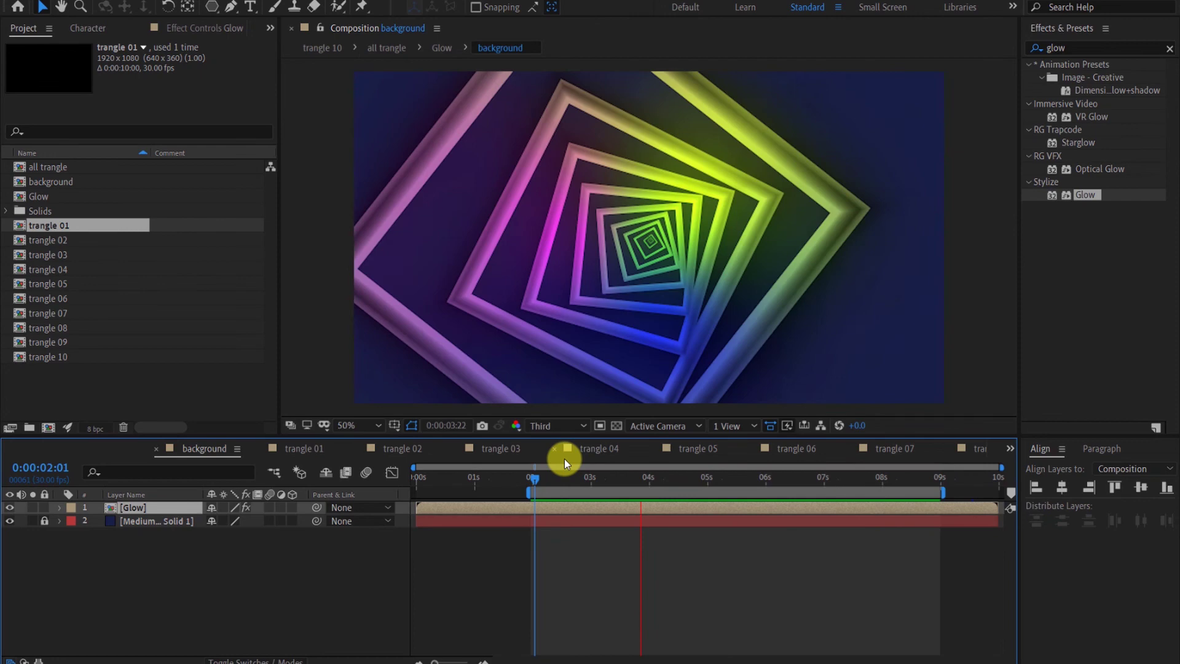
{"action": "key", "text": "space"}
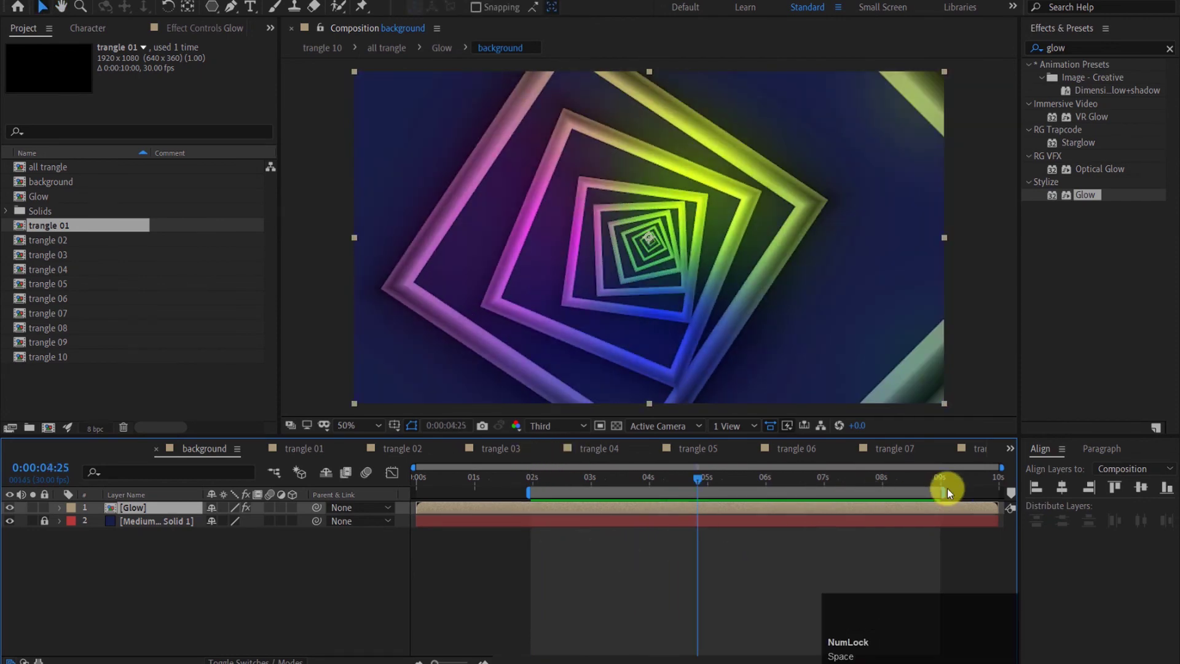
{"action": "left_click_drag", "start_coordinate": [946, 491], "coordinate": [939, 495]}
{"action": "key", "text": "space"}
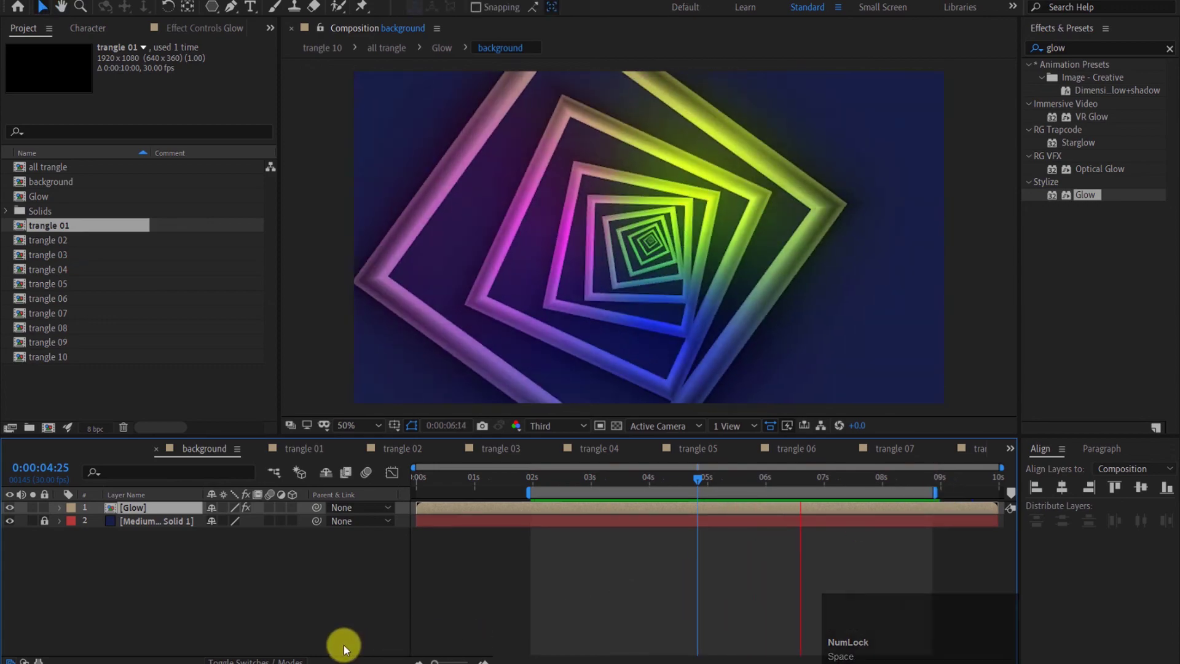